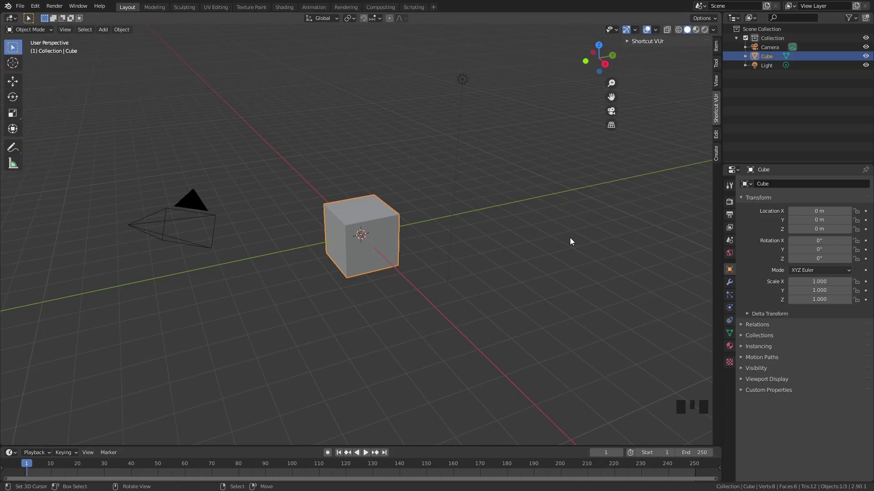
- Delete the default cube from the scene
right_click(381, 210)
key(z)
key(x)
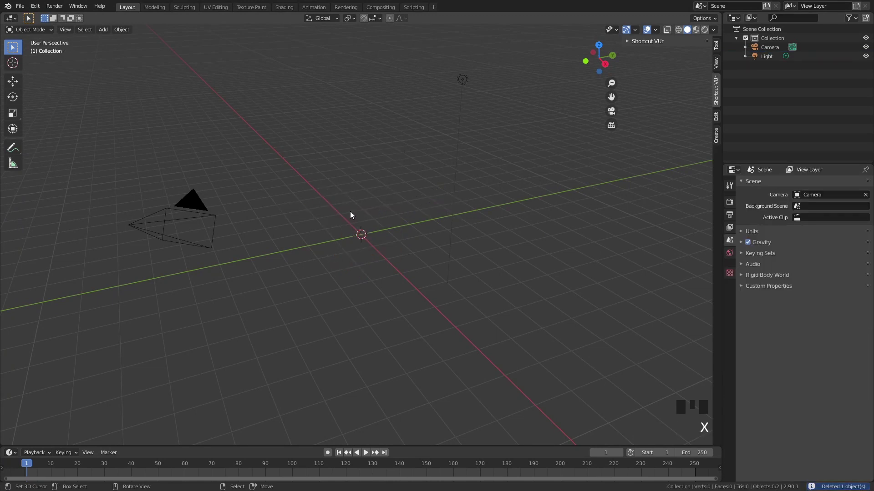
- Add a UV sphere, check its UV layout and move to the Shading workspace
key(shift+a)
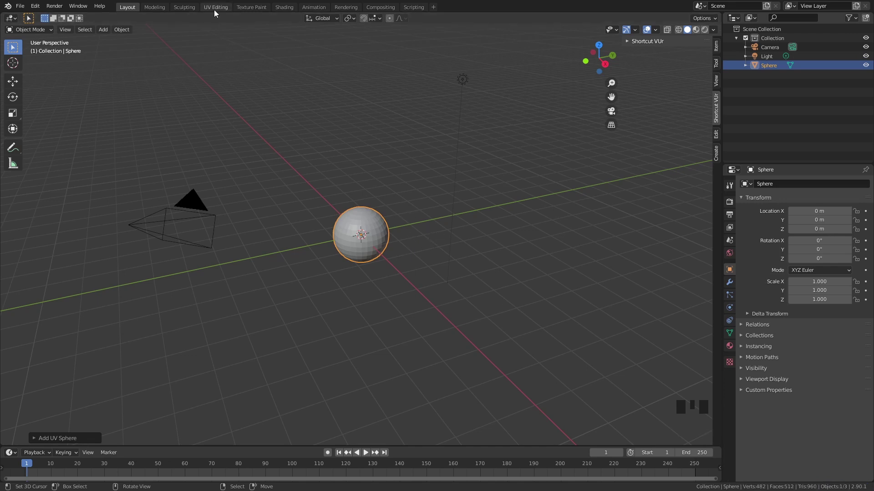
click(216, 12)
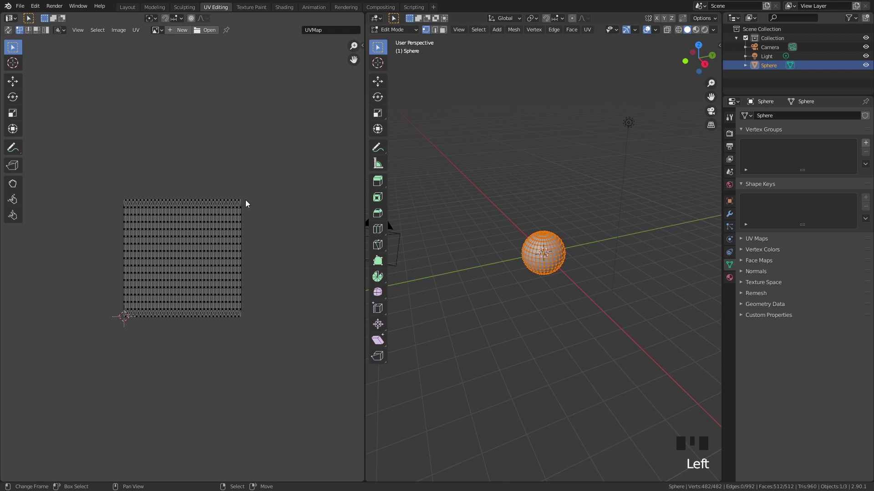
click(294, 11)
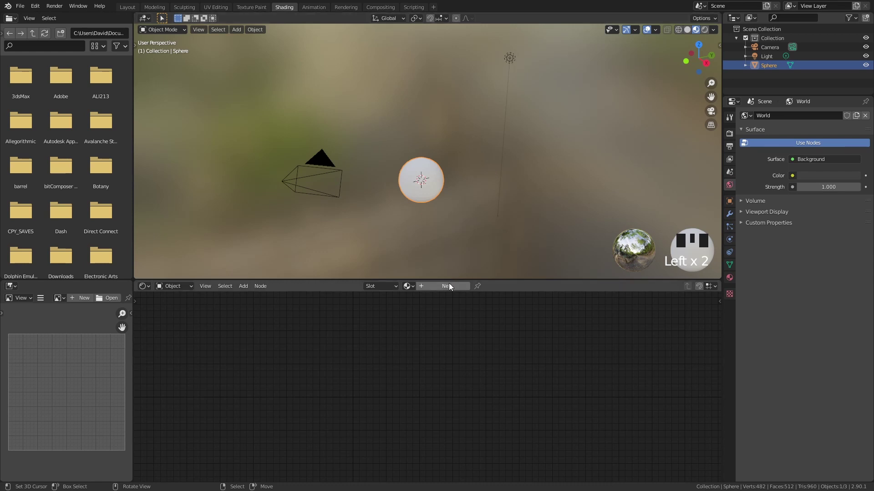
- Create a new material on the sphere using a Diffuse BSDF fed by the bk_jupiter.jpg image texture
drag(453, 288, 408, 309)
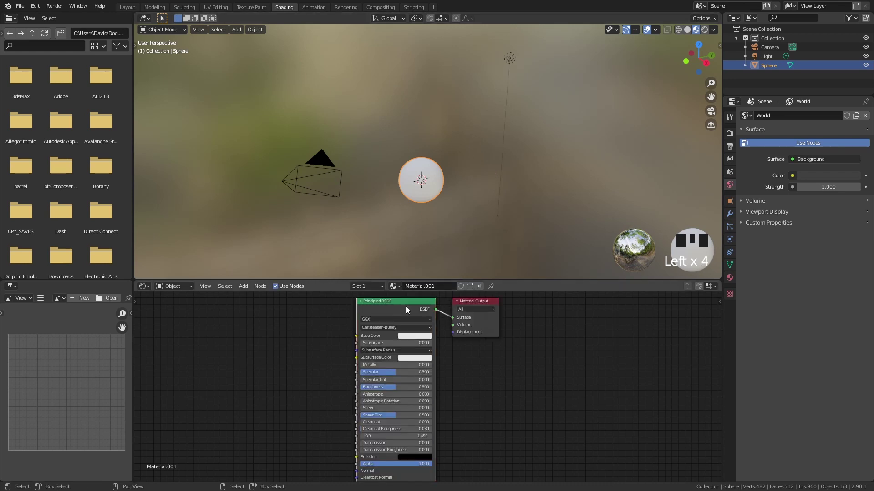
key(Delete)
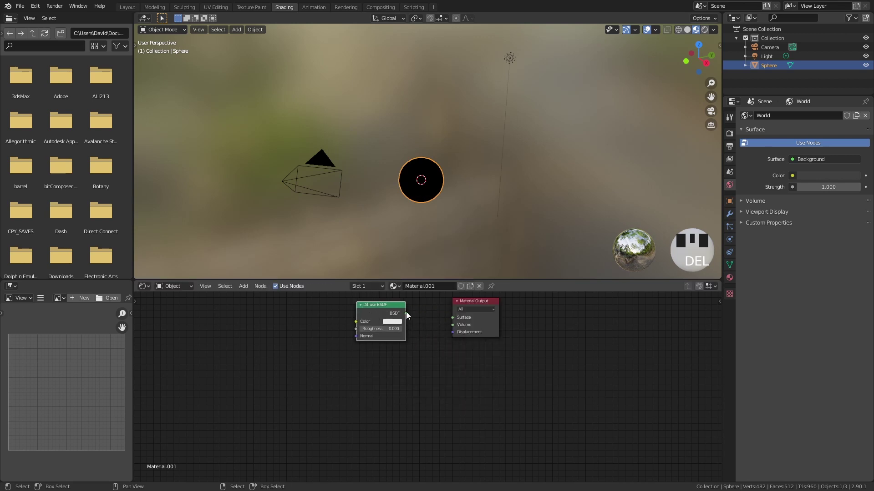
click(387, 317)
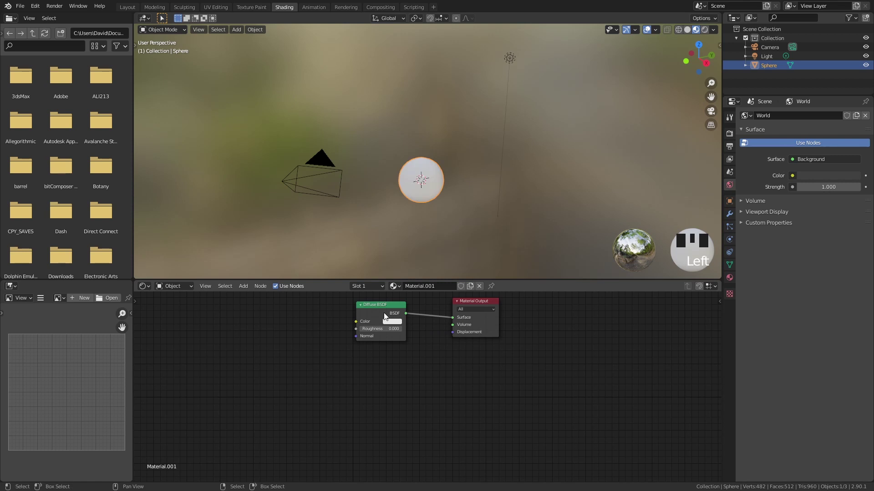
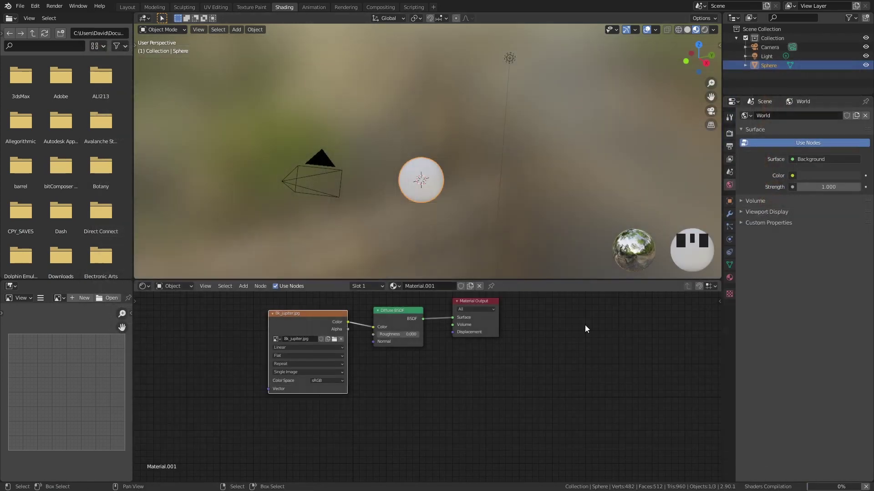
- Inspect the Jupiter-textured sphere up close and add a Subdivision Surface modifier
scroll(up, 3)
drag(441, 182, 445, 87)
drag(447, 92, 450, 171)
scroll(up, 3)
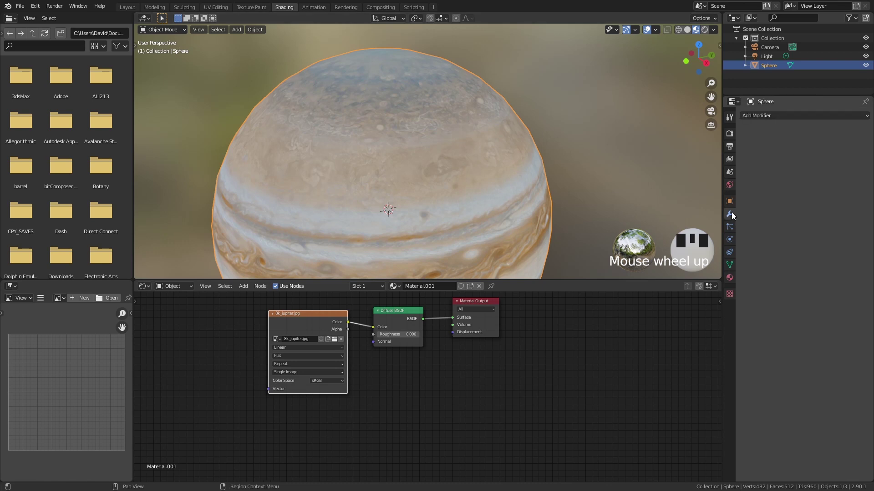
drag(726, 267, 422, 140)
scroll(down, 3)
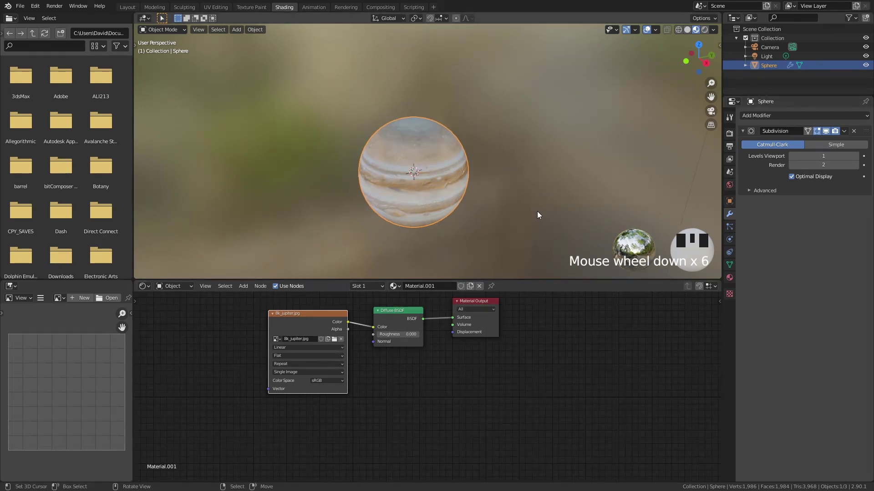
scroll(down, 3)
scroll(down, 3)
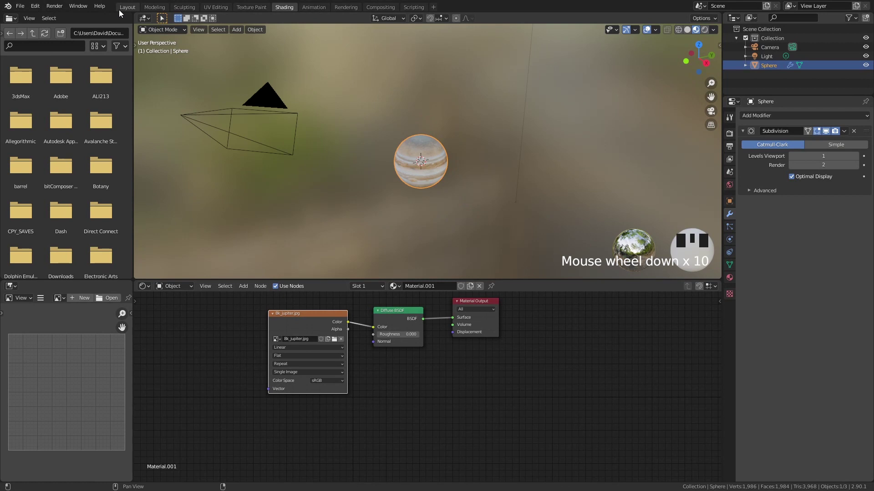
- In Layout, align the camera to front view on the sphere and set the render resolution to 1080 × 1080 px
click(124, 12)
drag(385, 140, 425, 142)
key(KP_1)
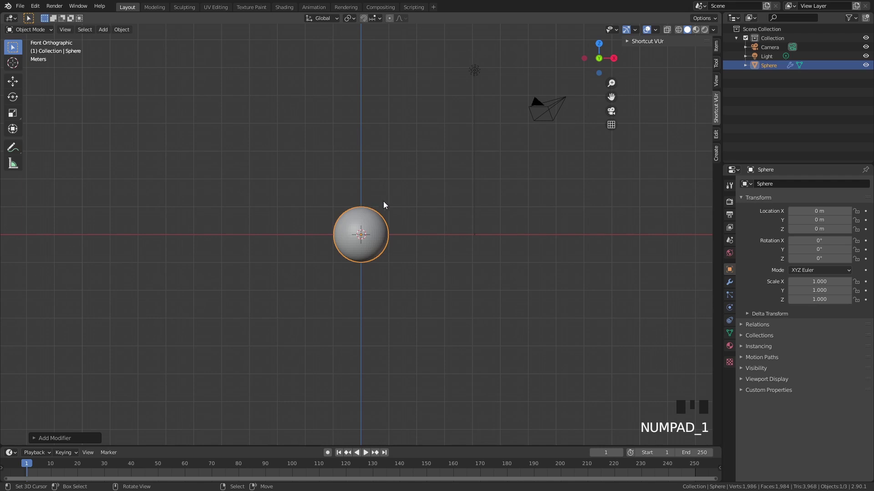
right_click(559, 105)
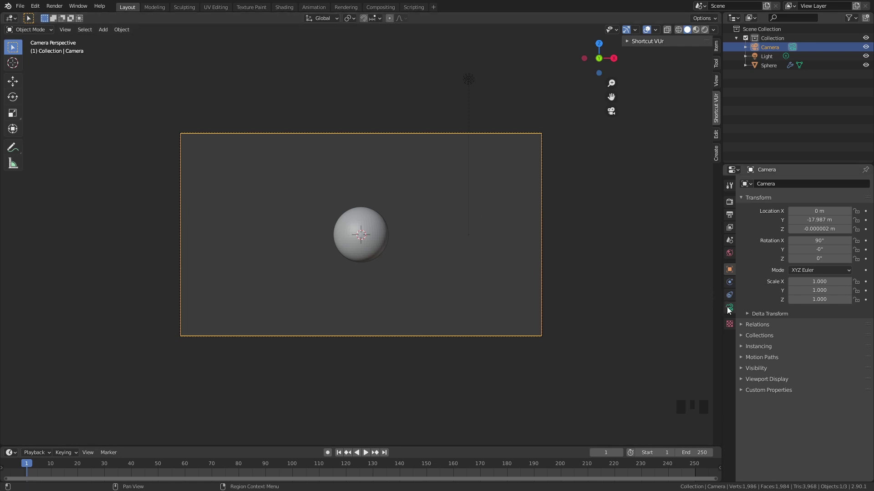
drag(772, 230, 658, 300)
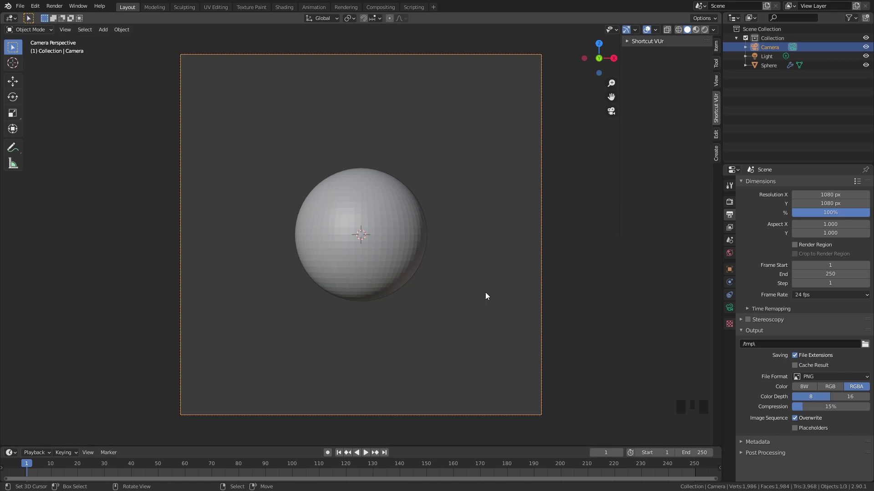
- Add a mesh circle with 3 vertices and scale the resulting triangle up around the sphere
drag(439, 232, 493, 261)
key(shift+a)
drag(442, 228, 451, 332)
scroll(up, 3)
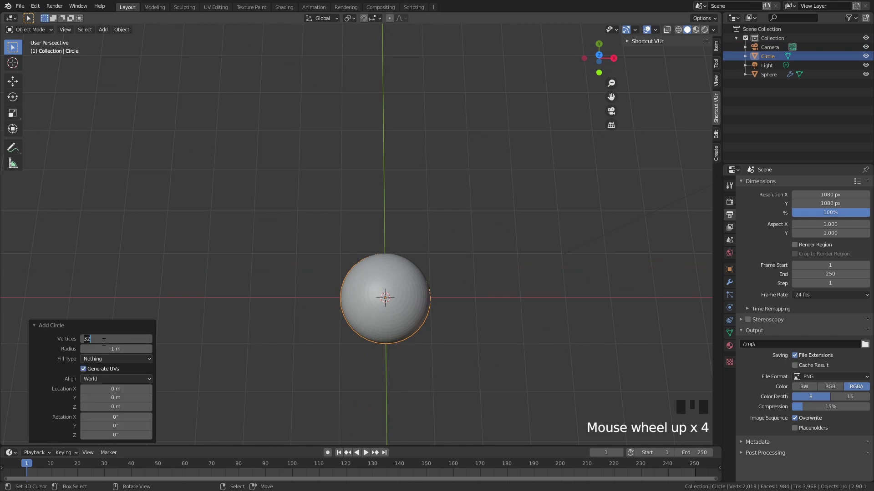
drag(105, 345, 265, 328)
key(z)
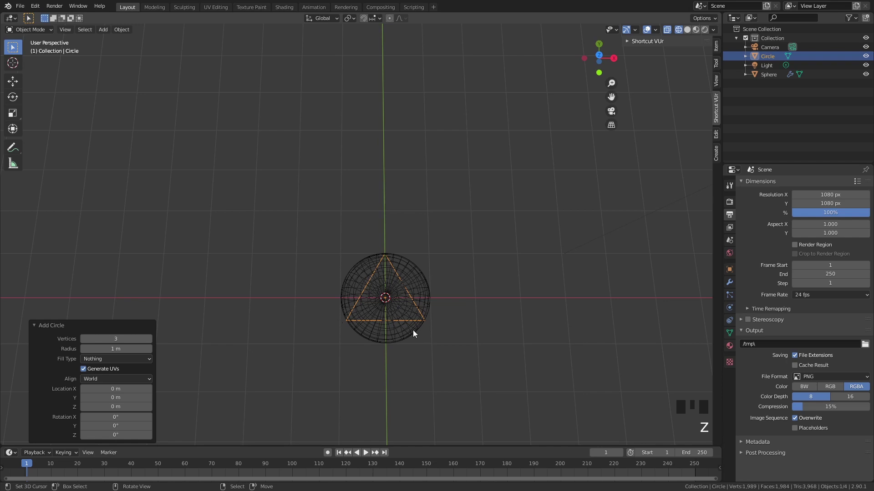
key(s)
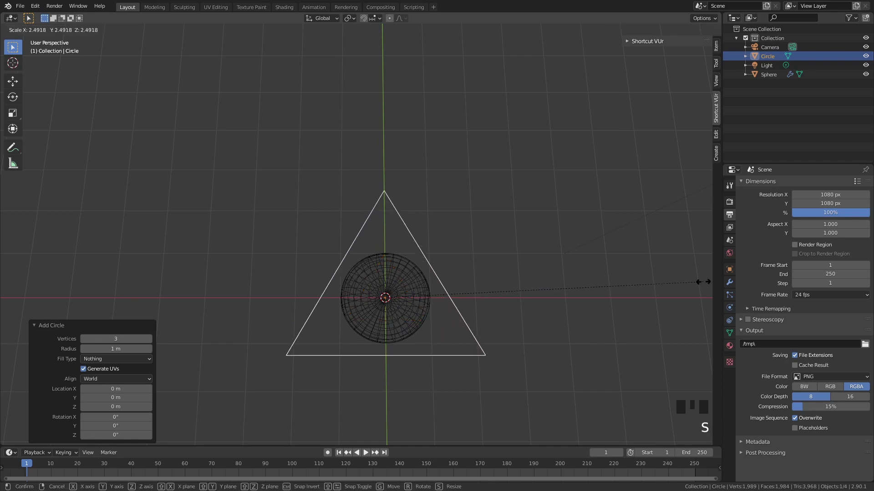
key(KP_0)
- In camera view, tilt the triangle around the X axis
key(r)
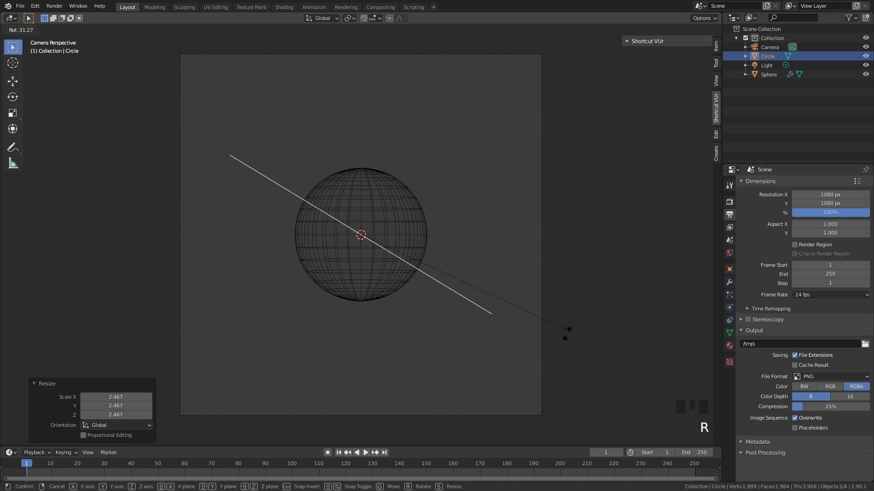
key(r)
key(r)
key(r)
key(r)
key(r)
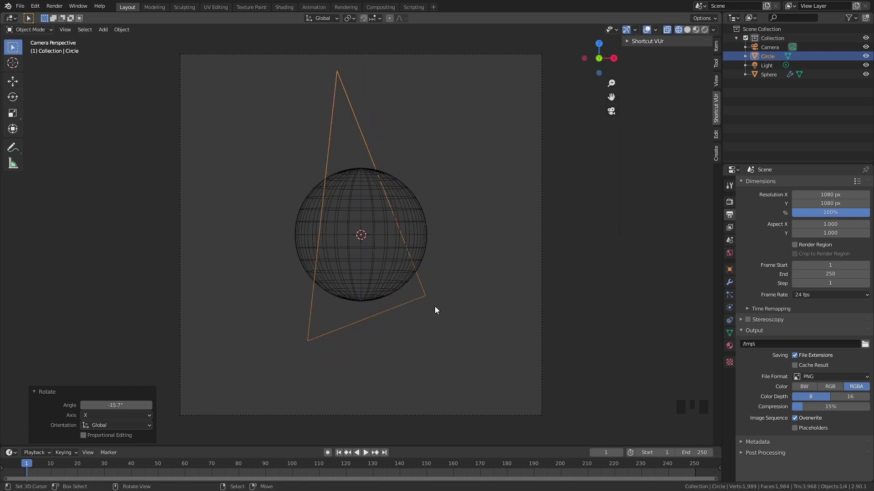
- Fine-tune the triangle's scale to about 0.965 and show the scene in solid shading
right_click(411, 253)
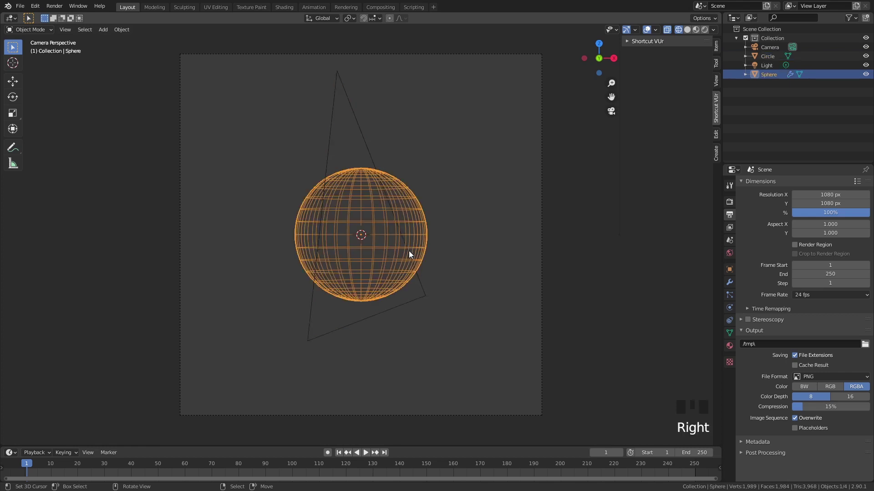
drag(409, 307, 443, 307)
key(g)
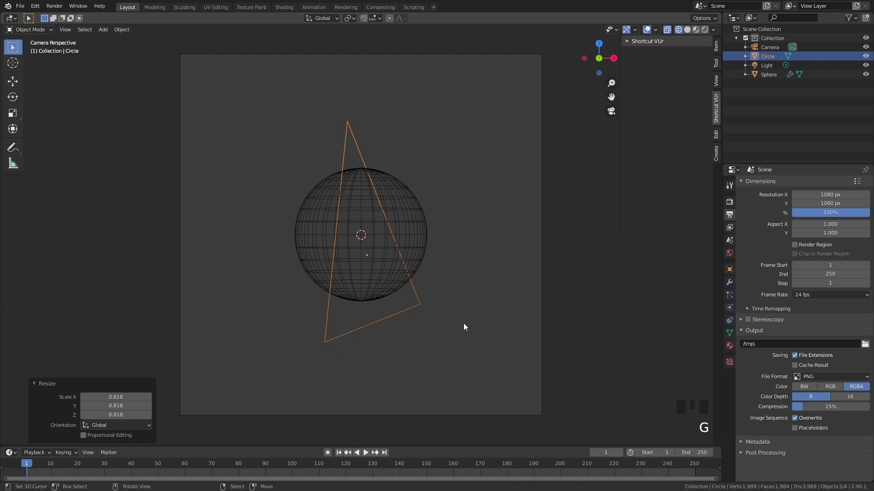
key(s)
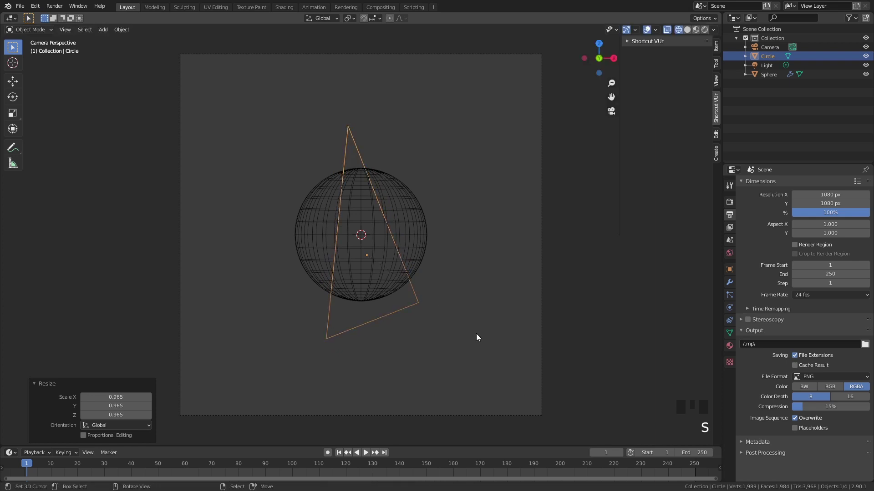
key(z)
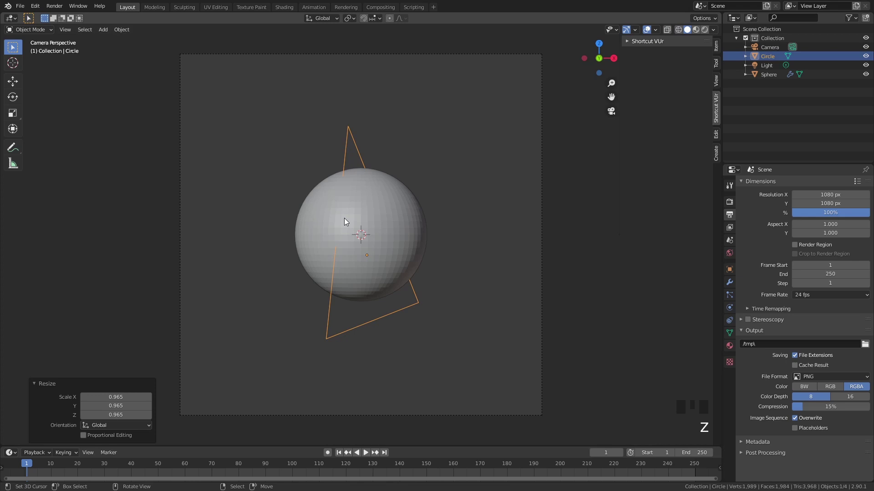
- Move the triangle's vertices in Edit Mode from side view and check the result through the camera
drag(448, 181, 359, 197)
key(KP_3)
scroll(up, 3)
key(g)
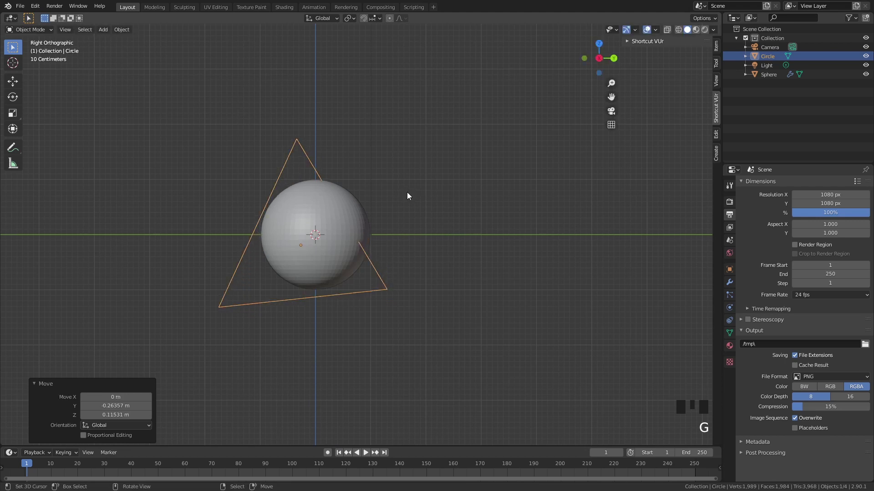
key(KP_0)
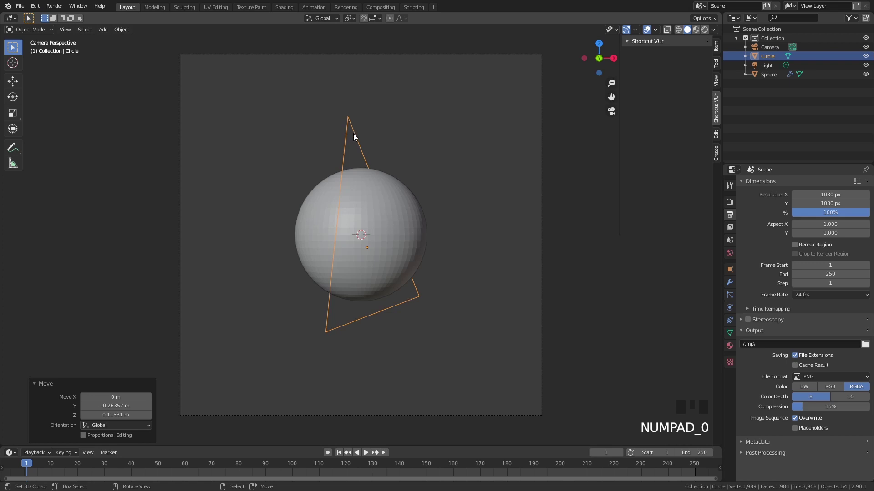
- Refine the triangle's shape from side and front views so it crosses the sphere in camera view
drag(451, 188, 372, 193)
scroll(up, 3)
key(KP_3)
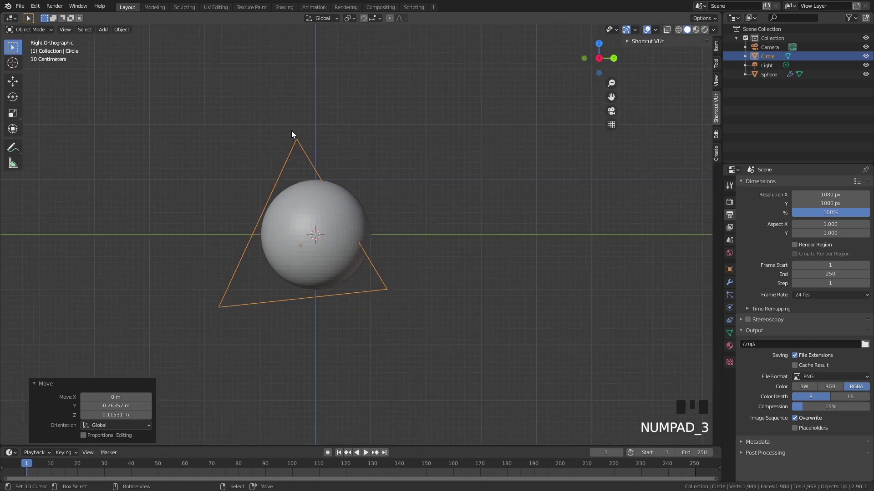
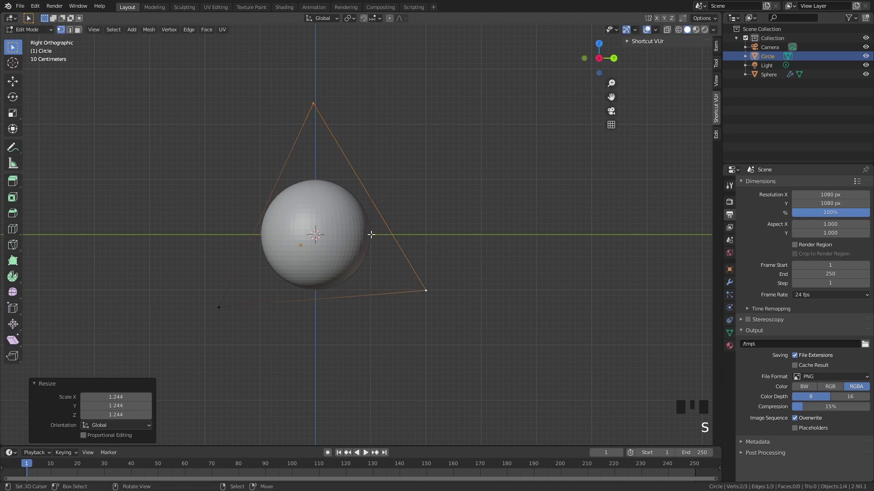
key(KP_1)
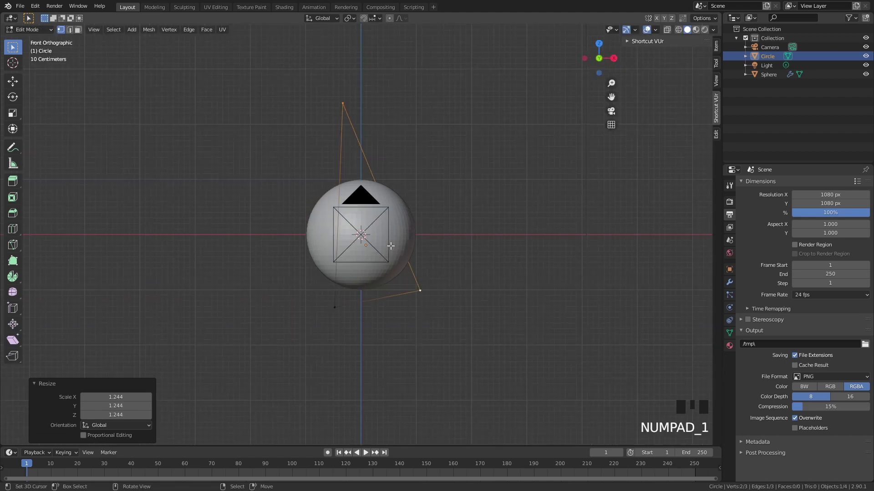
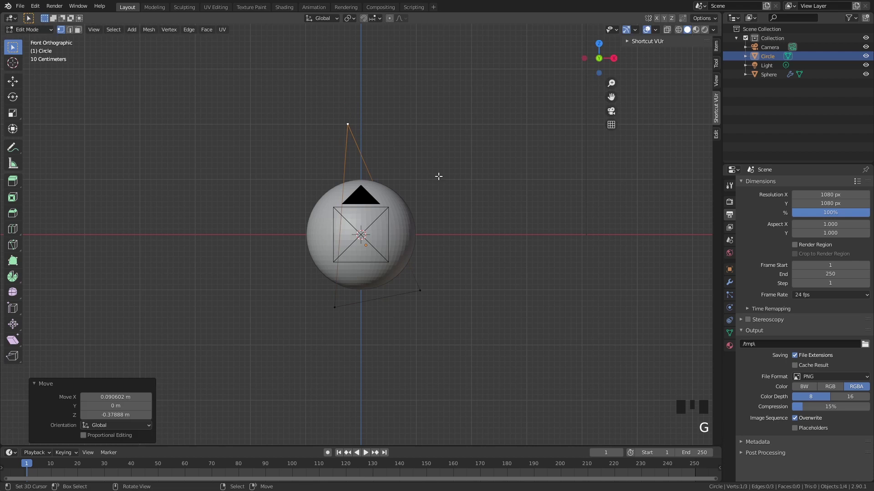
key(KP_0)
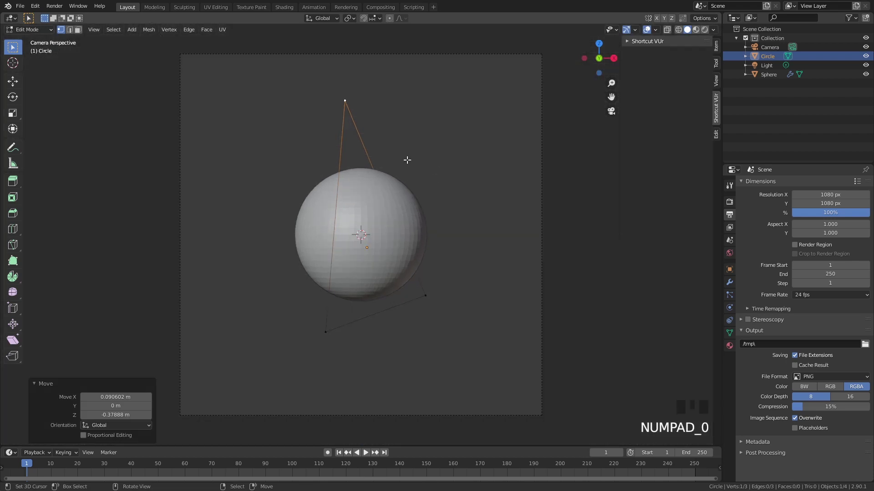
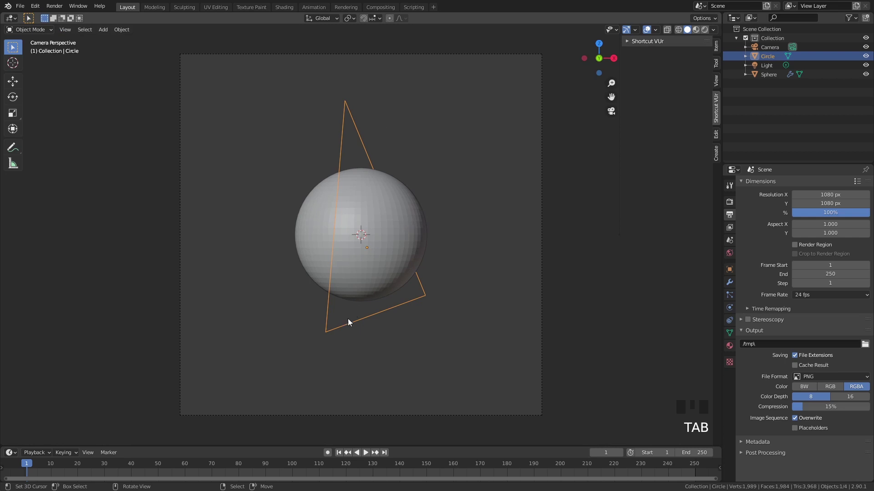
- Adjust the triangle's scale and leave Edit Mode, reviewing it around the sphere
drag(382, 238, 430, 220)
key(s)
right_click(425, 281)
key(s)
drag(341, 130, 369, 140)
drag(369, 141, 297, 143)
key(Tab)
scroll(up, 3)
right_click(480, 179)
right_click(349, 118)
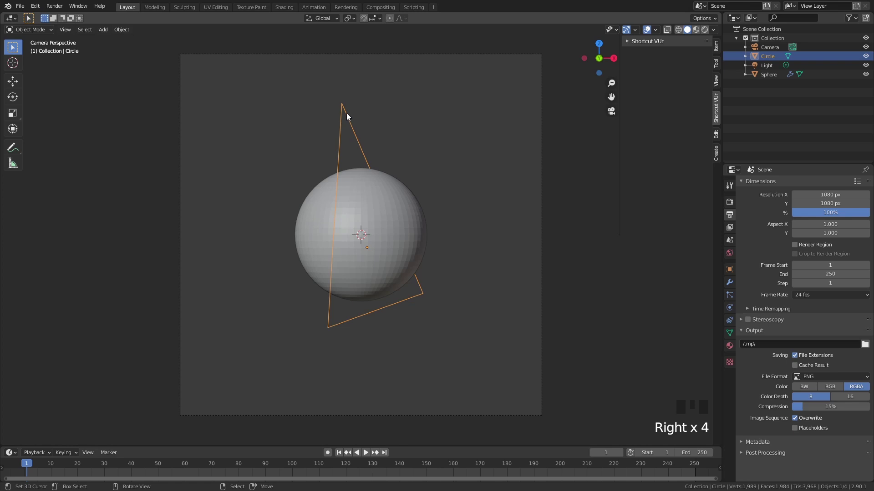
right_click(431, 106)
scroll(up, 3)
scroll(down, 3)
scroll(up, 3)
- Convert the triangle mesh to a curve and apply its scale
drag(362, 123, 350, 88)
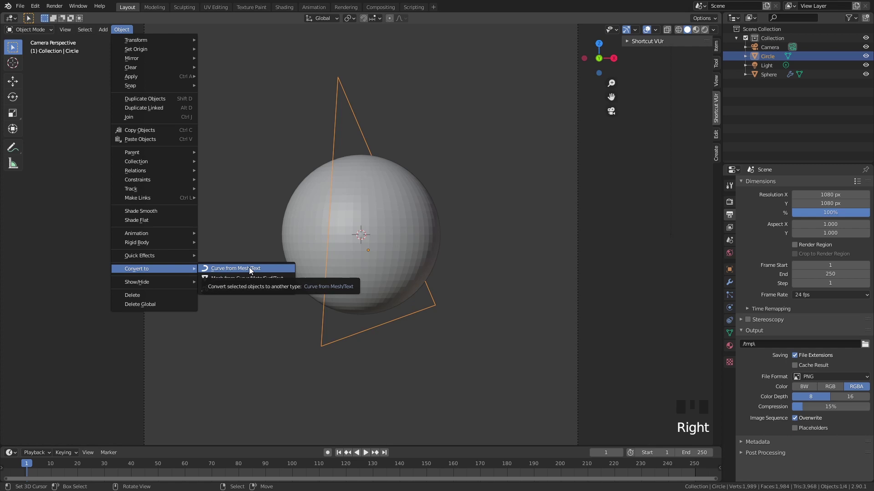
drag(251, 270, 646, 197)
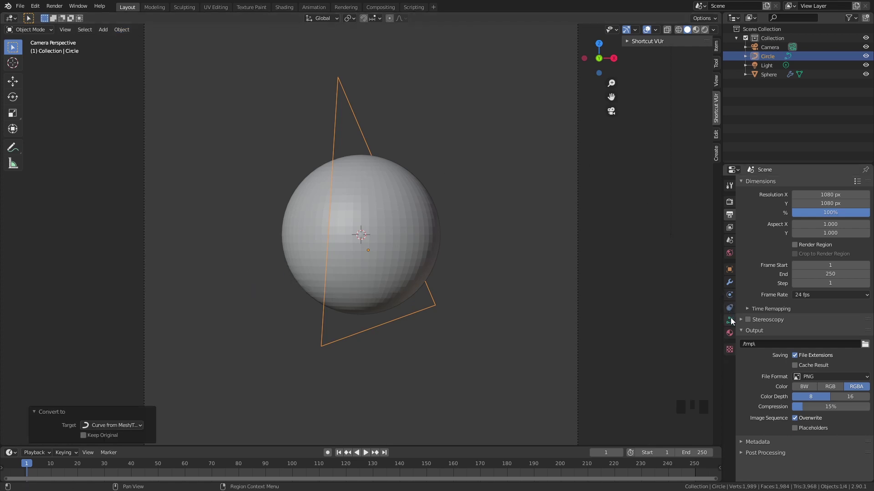
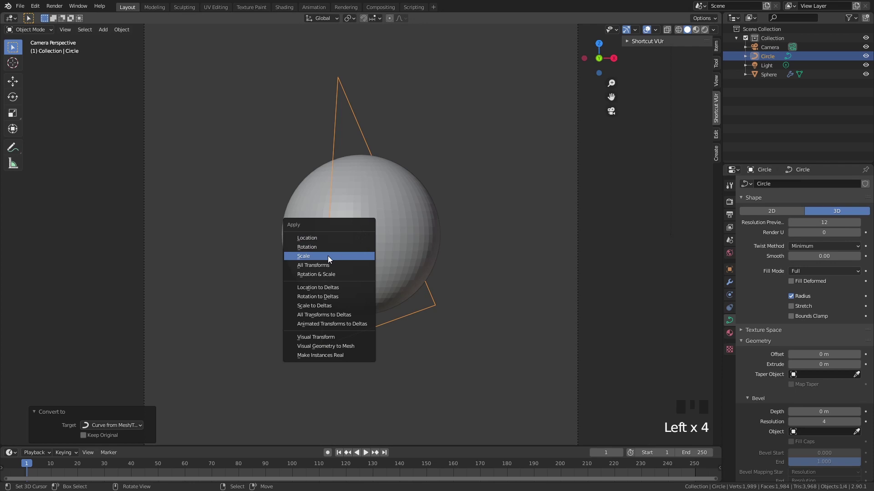
key(ctrl+a)
- Give the curve a thin bevel depth of 0.002 m so it threads behind the sphere in camera view
drag(775, 421, 840, 410)
key(KP_0)
drag(538, 313, 345, 340)
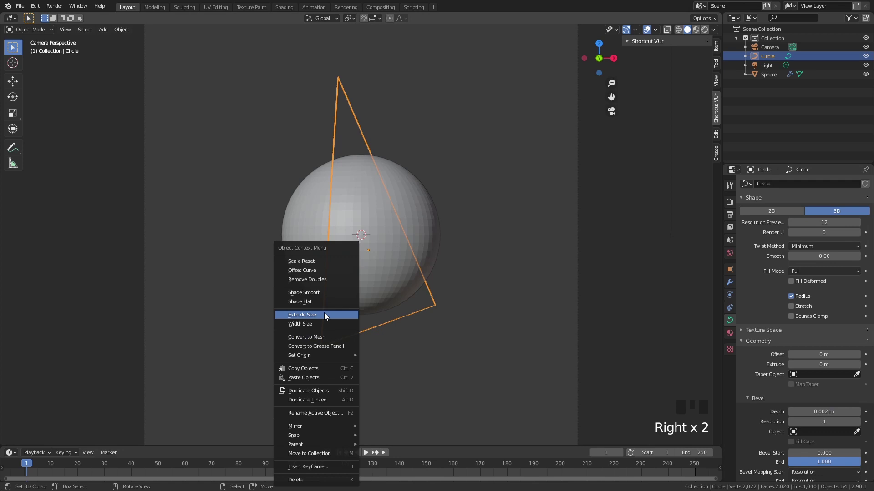
key(w)
right_click(535, 254)
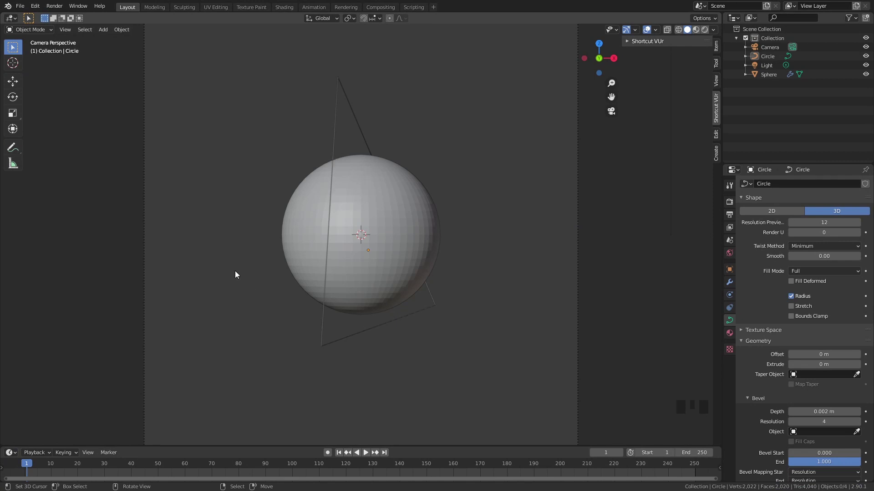
- Add a cube, enlarge it and move it over the left part of the sphere in camera view
right_click(335, 207)
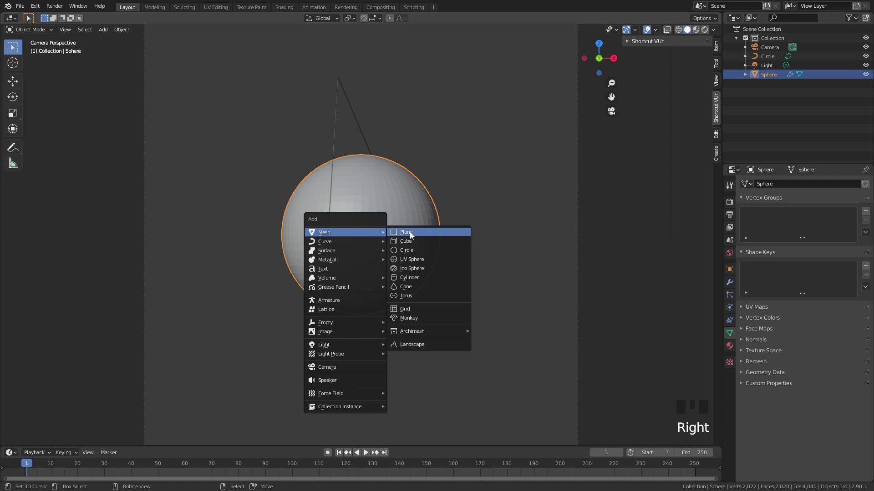
key(shift+a)
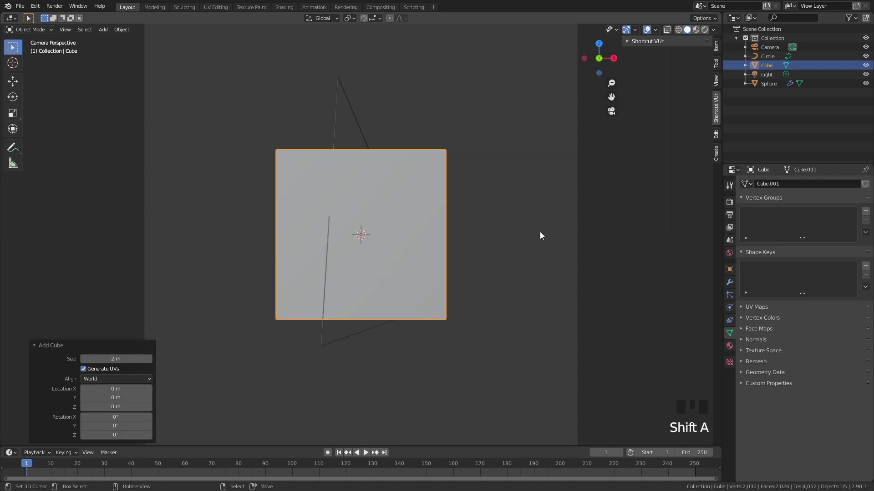
key(g)
key(s)
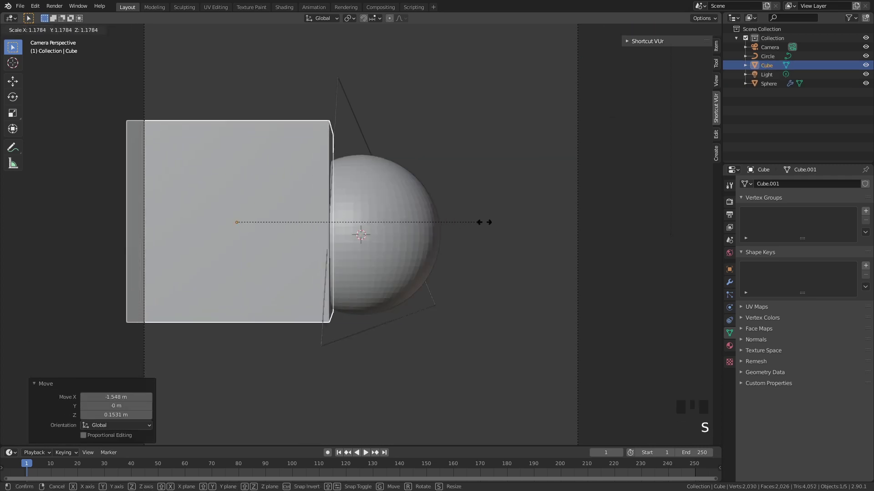
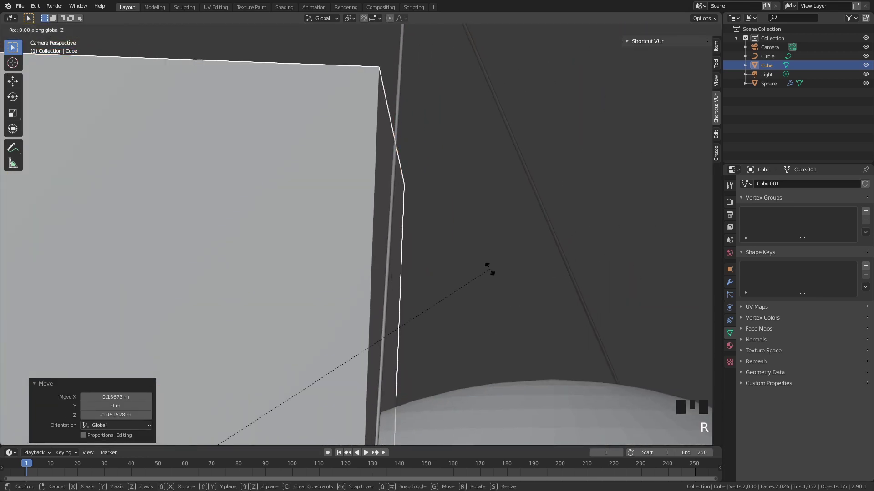
key(g)
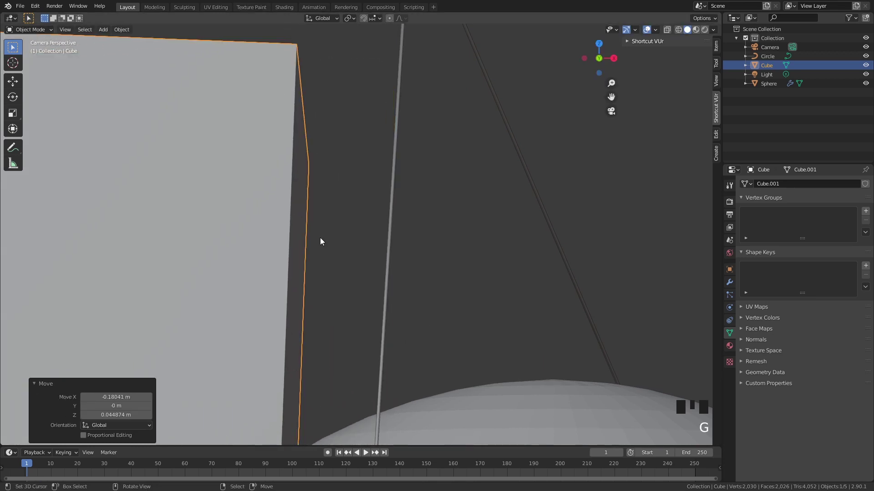
key(g)
scroll(down, 3)
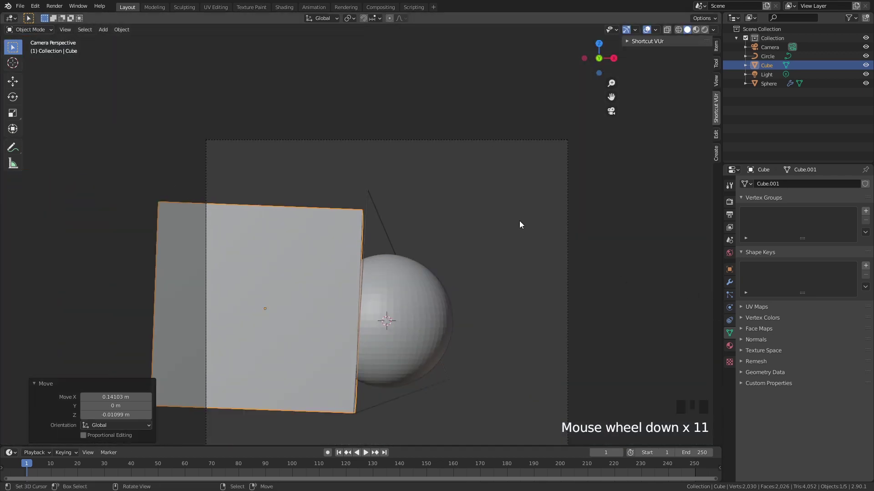
scroll(up, 3)
- Rotate the cube around the Z axis and nudge its position over the sphere's left side
key(r)
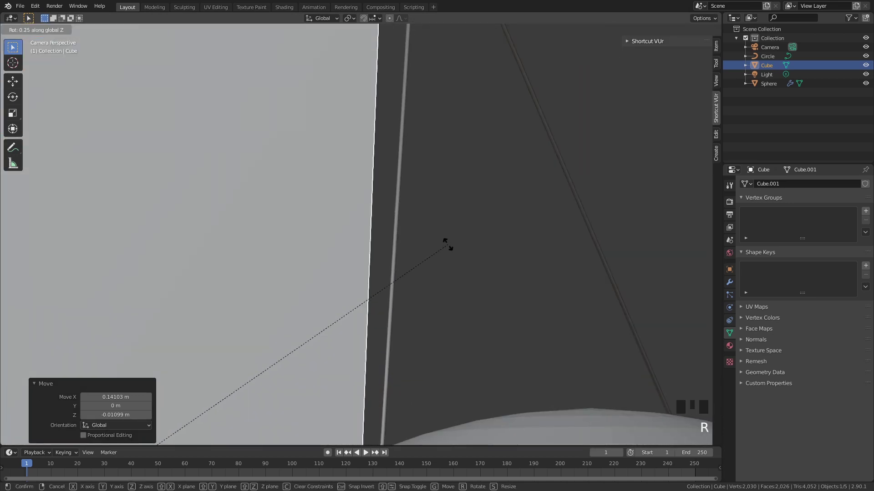
key(g)
key(r)
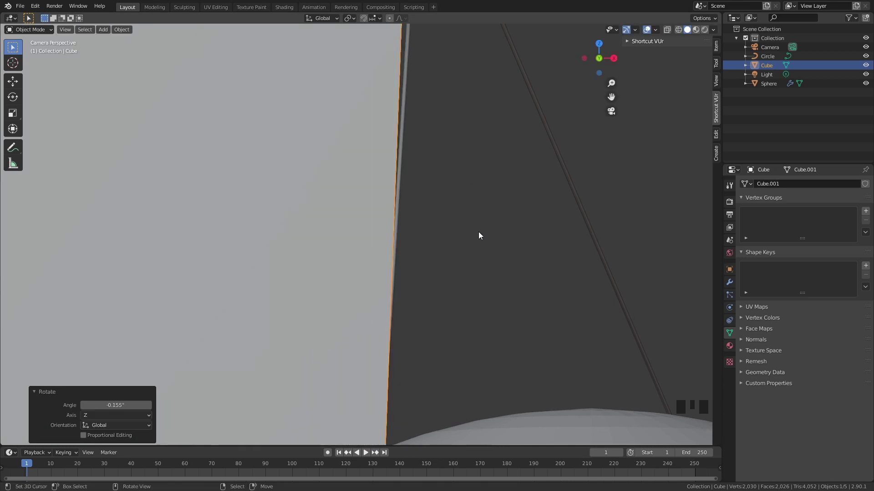
drag(472, 152, 518, 91)
key(r)
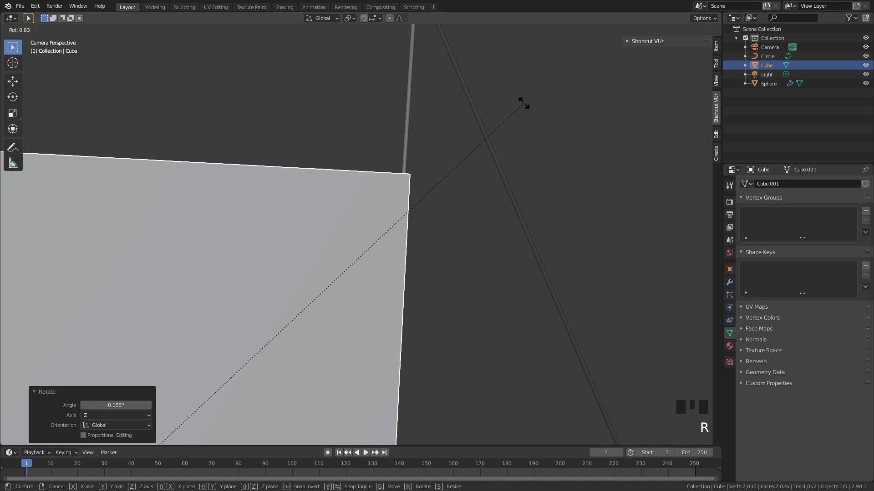
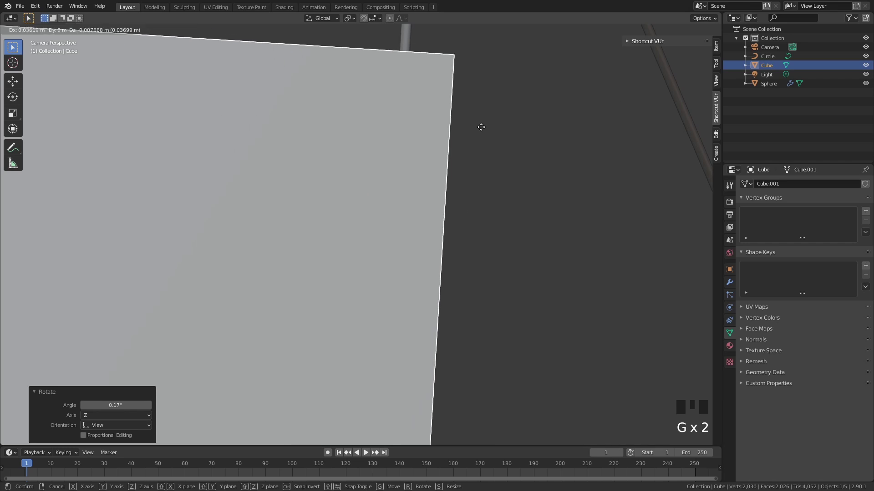
- Refine the cube's rotation and placement from the camera and reselect the sphere
scroll(down, 3)
drag(435, 203, 514, 301)
scroll(up, 3)
key(r)
key(g)
scroll(down, 3)
middle_click(450, 306)
scroll(down, 3)
- Add a Difference Boolean modifier on the sphere with the Cube as object and hide the cube to check the cut
right_click(407, 277)
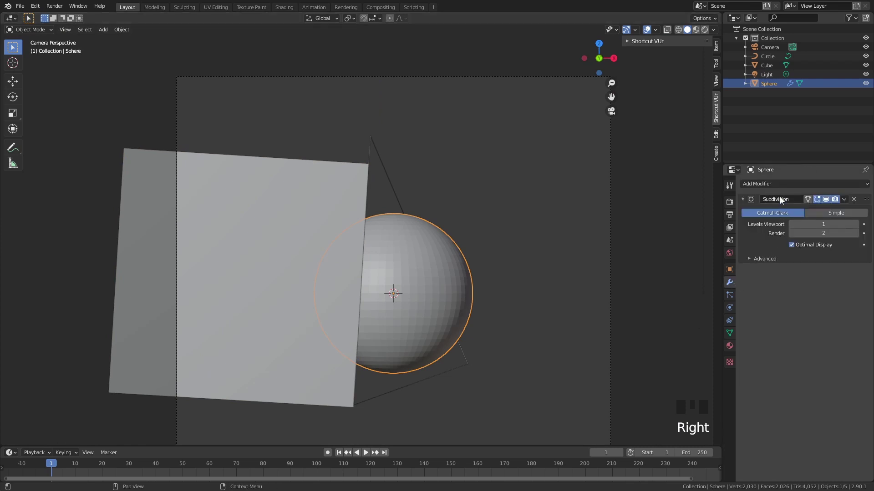
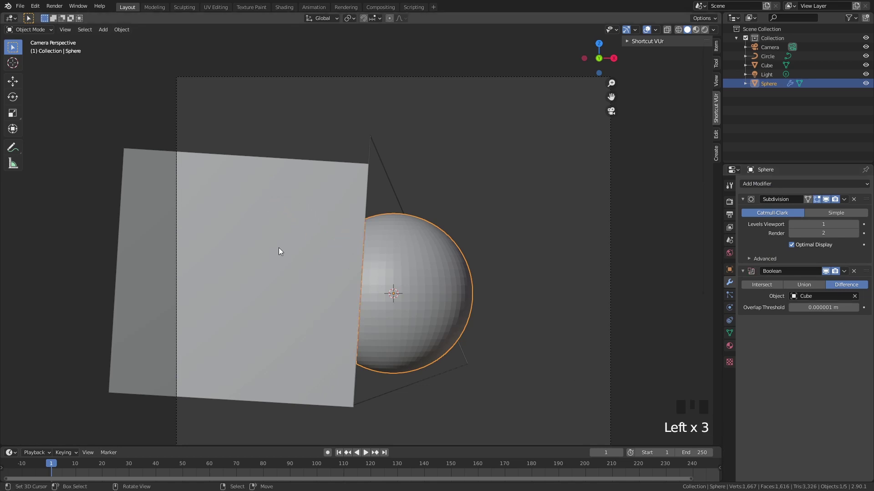
right_click(280, 249)
key(h)
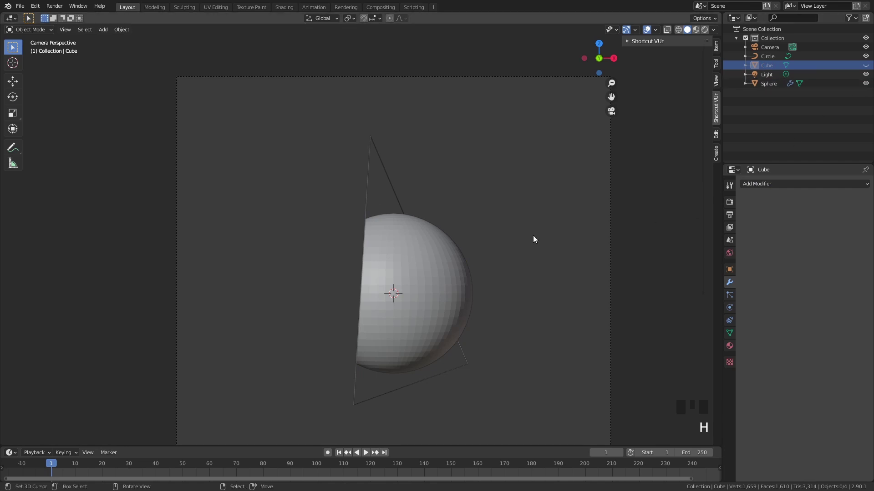
key(F12)
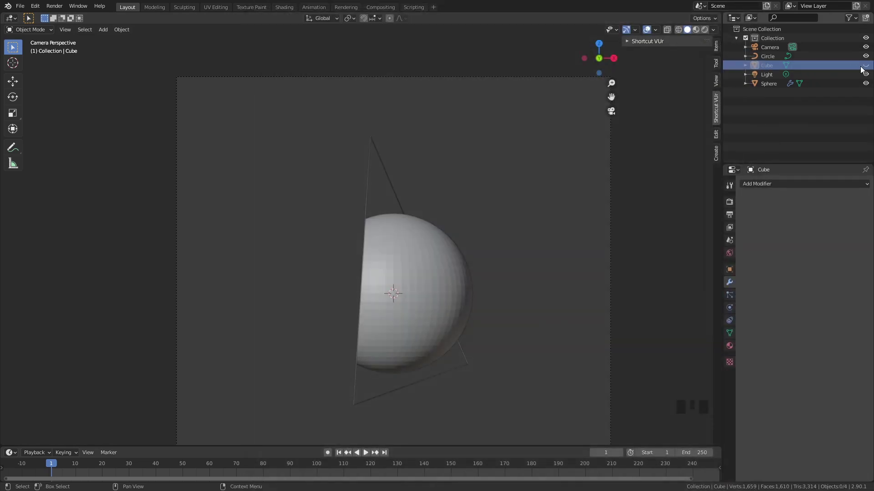
- Unhide and select the cube in the Outliner, keeping it at about -1.81 m X with 1.405 scale
click(868, 70)
click(774, 69)
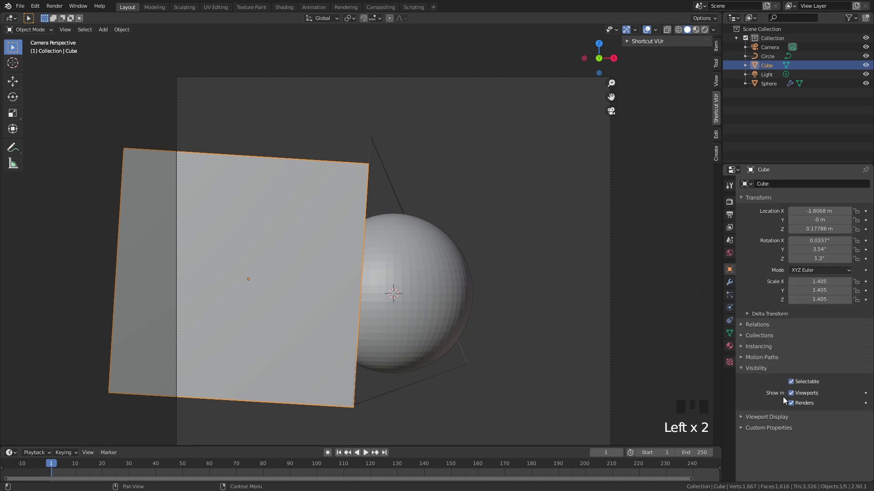
click(794, 409)
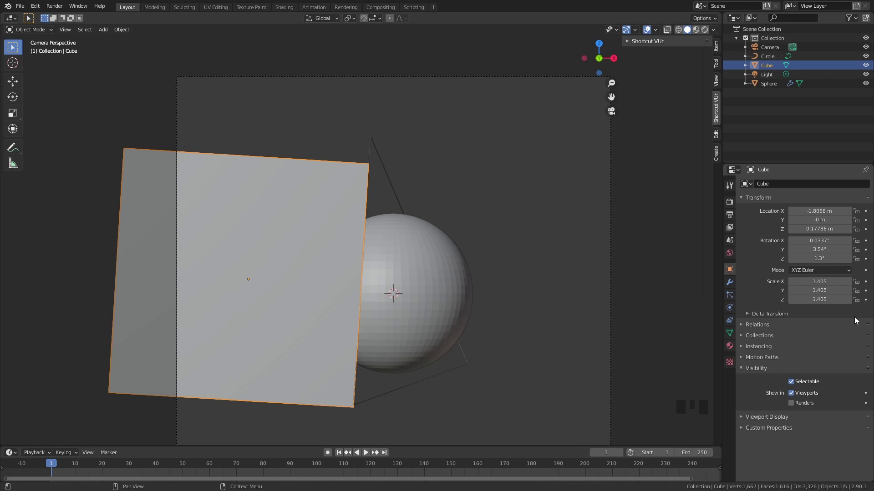
- Add a plane, rotate it 90° on X and Z to stand upright facing the camera, and scale it up
scroll(down, 3)
right_click(454, 199)
key(shift+a)
key(z)
key(r)
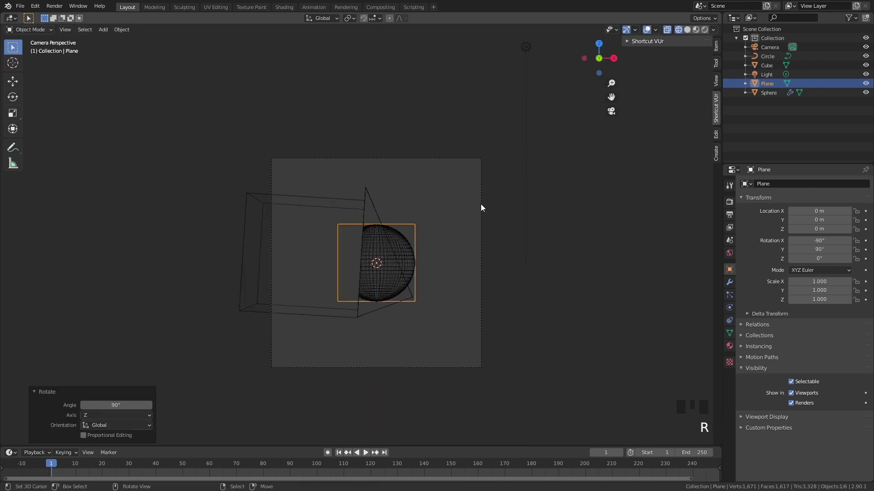
key(s)
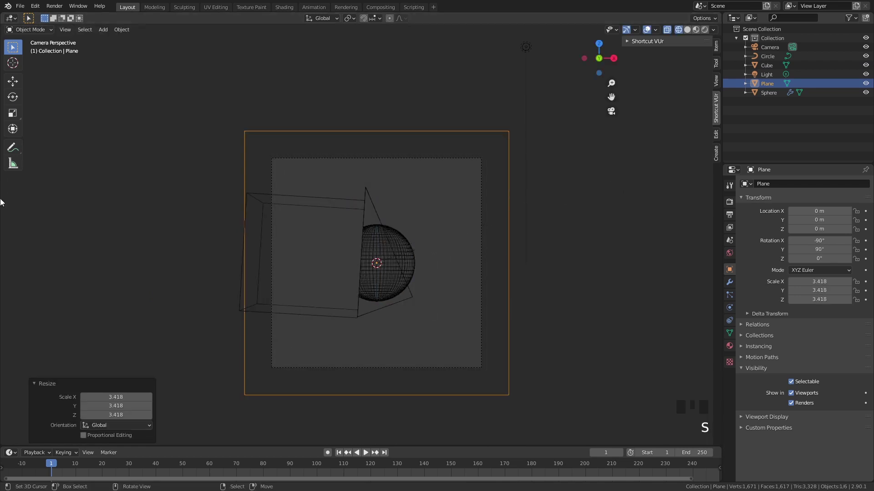
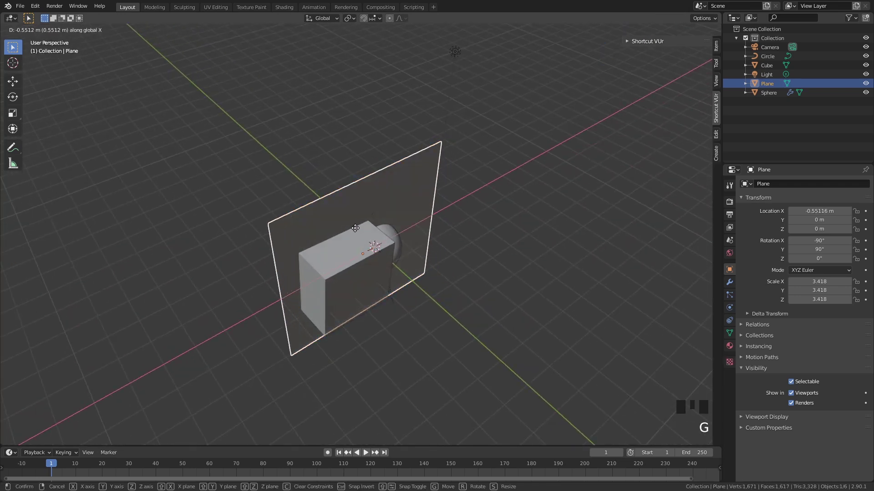
- Move the plane behind the sphere as a backdrop, enlarge it further and go to the Shading workspace
key(KP_0)
scroll(up, 3)
key(s)
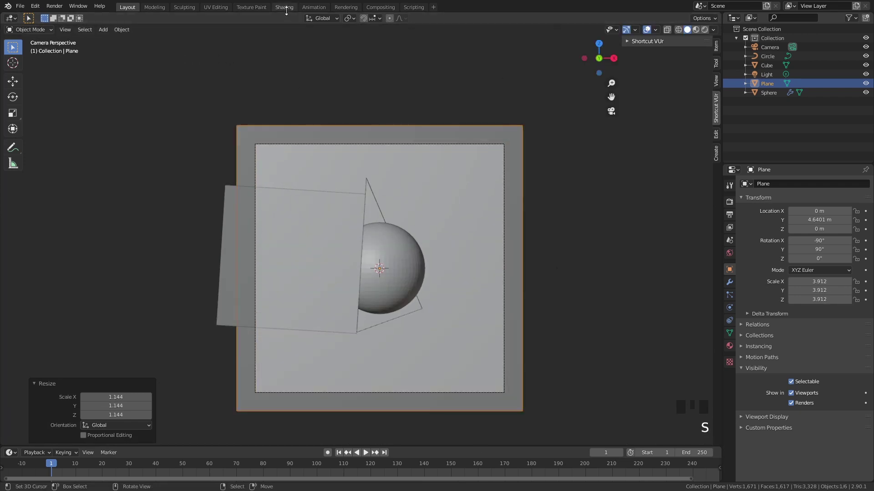
click(331, 90)
- Replace the Principled BSDF with a star-field Image Texture feeding Diffuse and Emission shaders through a Mix Shader
drag(430, 288, 403, 312)
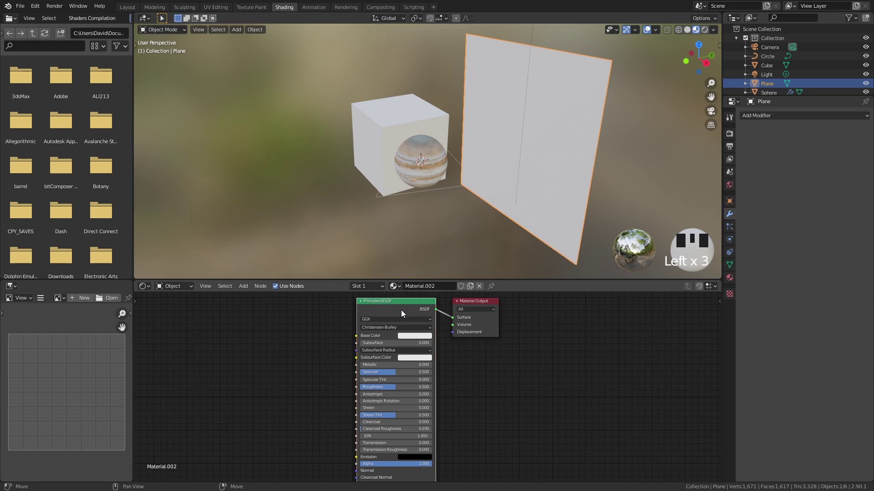
key(Delete)
key(shift+a)
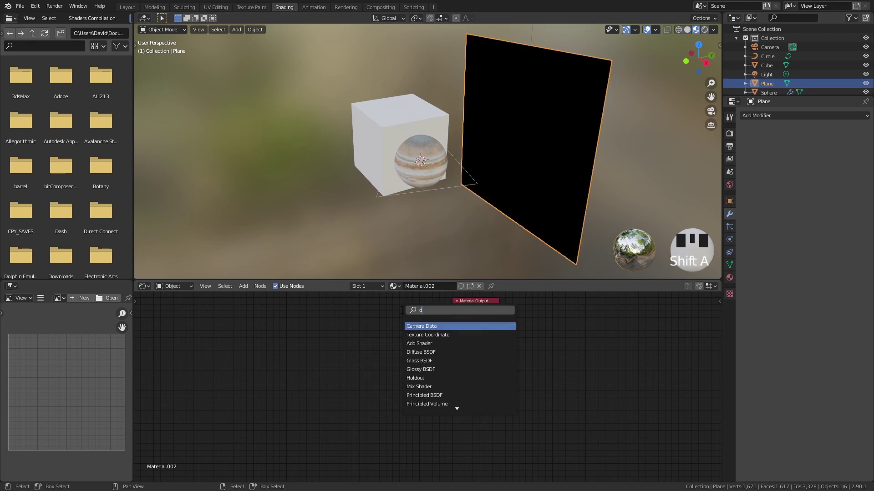
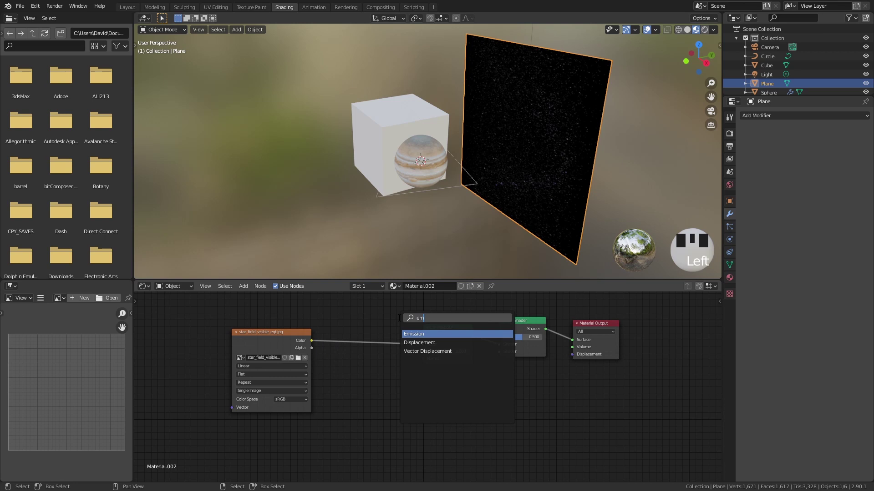
click(450, 341)
click(502, 359)
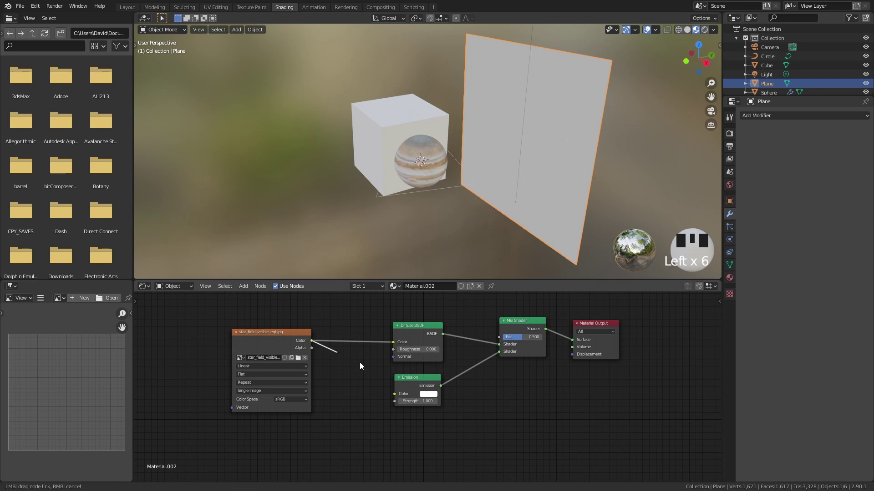
click(398, 400)
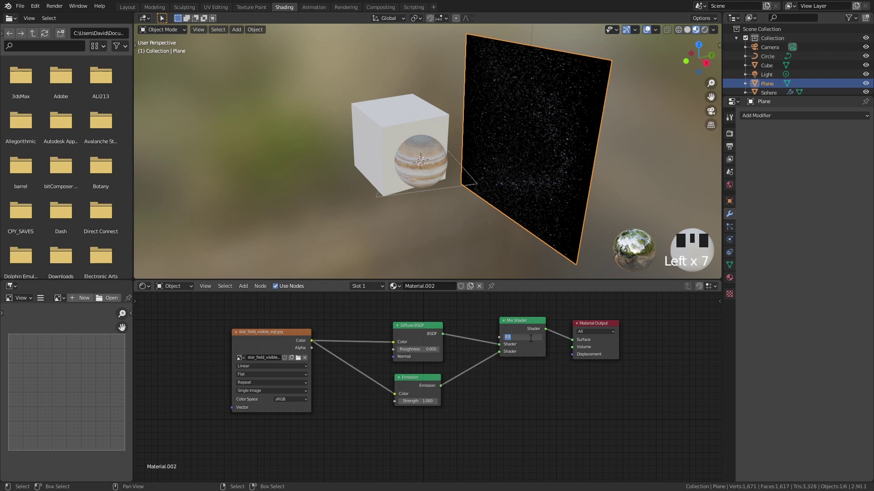
- Balance the diffuse/emission mix, then unwrap the plane in the UV Editing workspace
drag(532, 341, 588, 129)
drag(588, 130, 586, 143)
drag(570, 148, 221, 10)
click(222, 11)
scroll(down, 3)
scroll(down, 3)
scroll(down, 3)
- Leave the plane's edit mode and switch the viewport to Material Preview to see the star-field behind Jupiter
key(u)
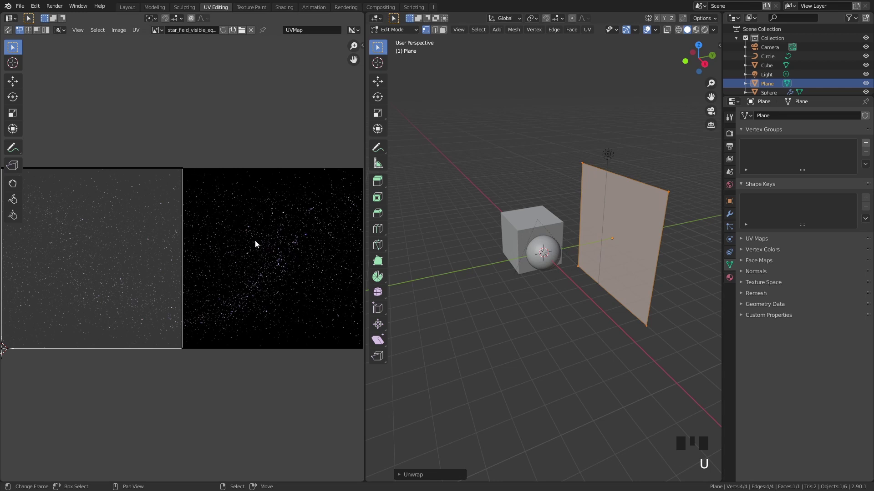
key(Tab)
click(697, 33)
drag(633, 108, 616, 166)
scroll(up, 3)
scroll(down, 3)
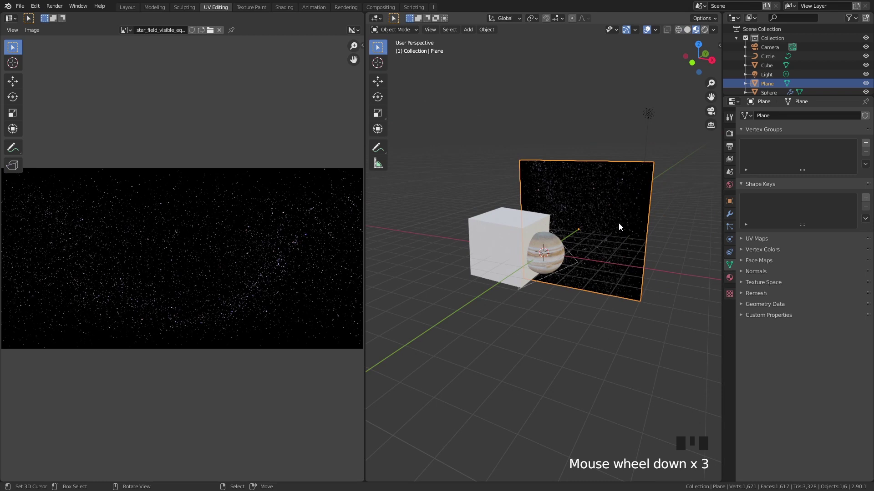
drag(616, 255, 603, 277)
scroll(up, 3)
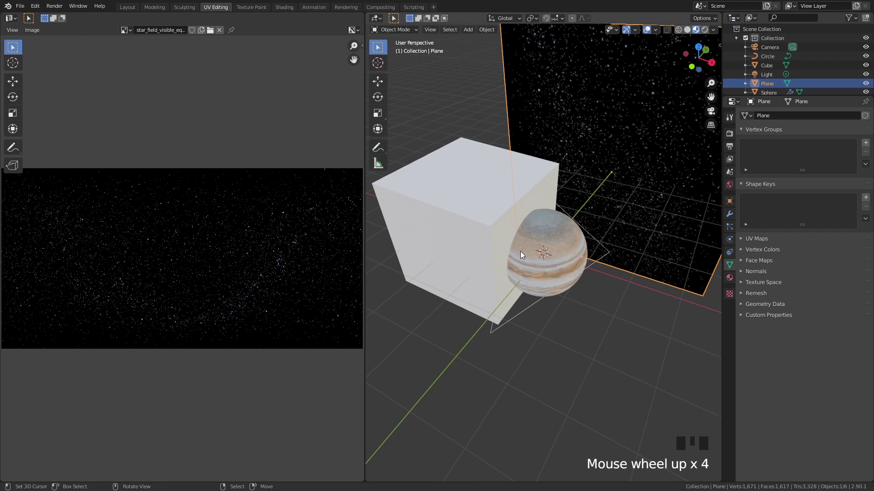
scroll(down, 3)
right_click(600, 233)
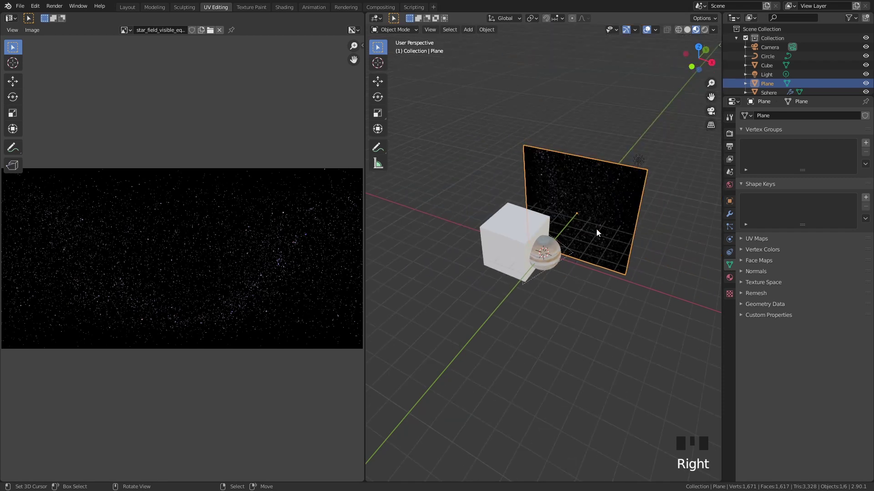
- Duplicate the backdrop plane, move the copy along Y toward Jupiter and look through the camera
key(shift+d)
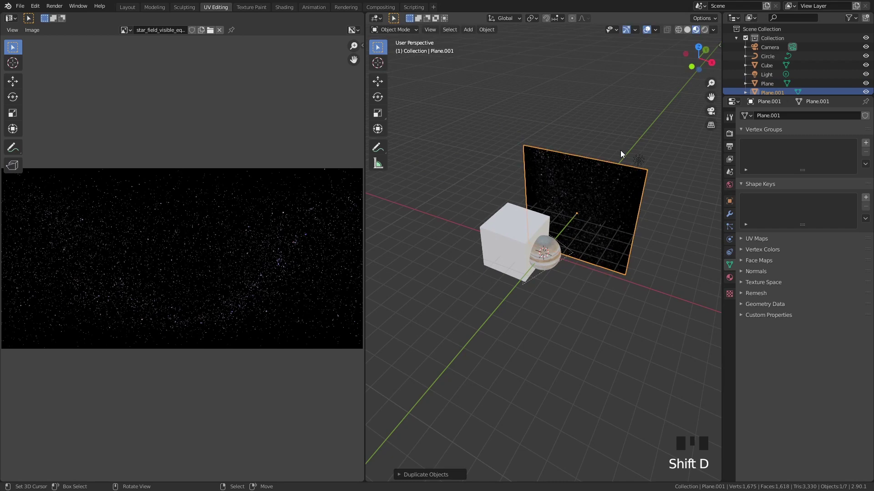
key(g)
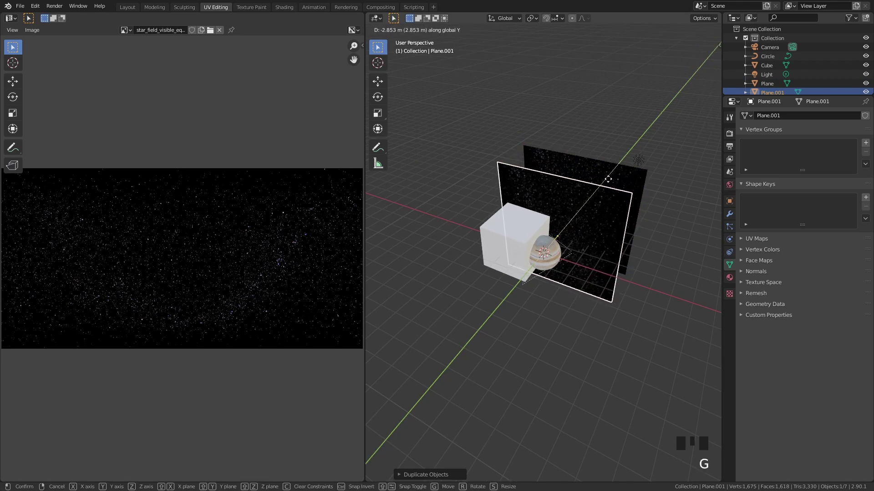
scroll(up, 3)
drag(598, 218, 548, 174)
scroll(up, 3)
drag(594, 208, 532, 141)
key(g)
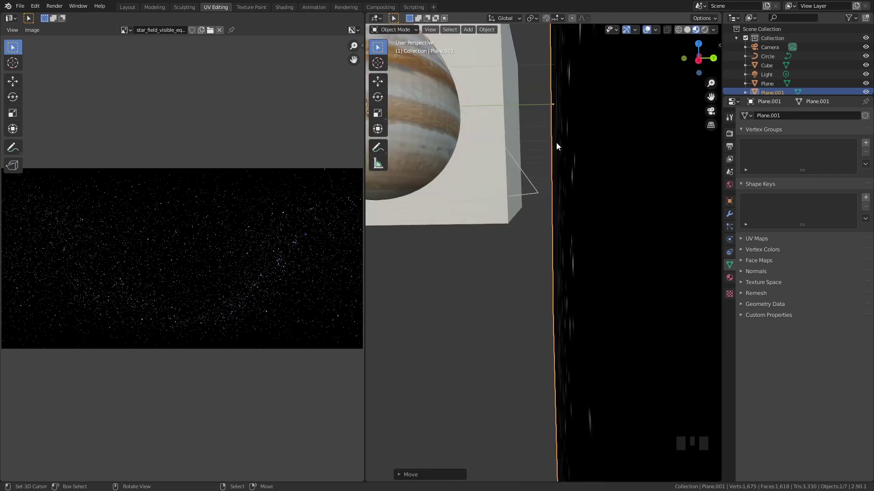
key(KP_0)
right_click(476, 203)
- Reshape the copy's vertices into a tall triangle crossing Jupiter, unwrap its UVs and return to object mode
key(h)
right_click(548, 162)
key(Tab)
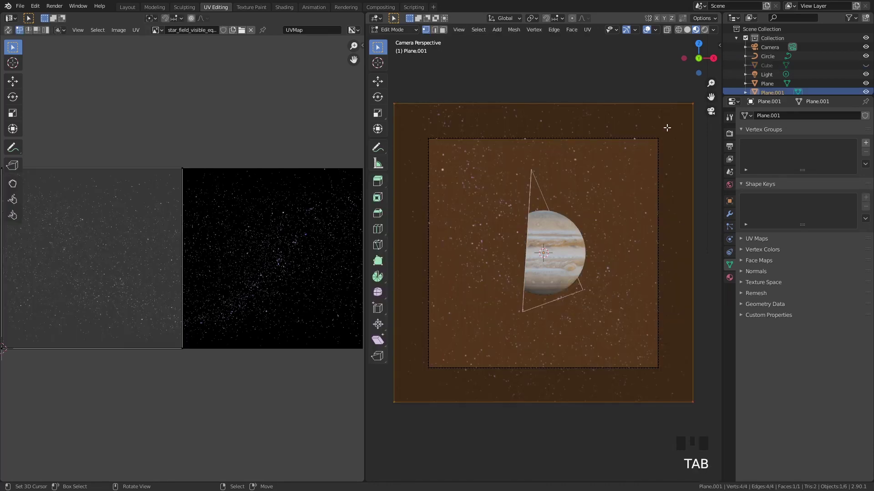
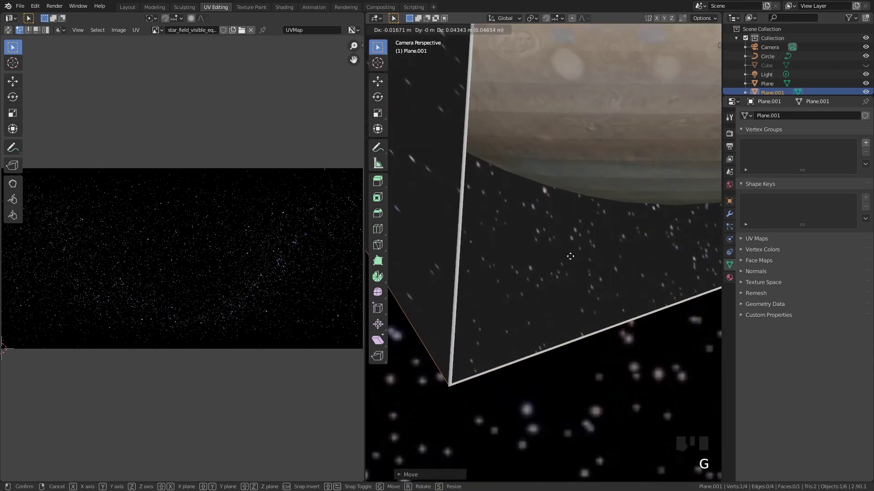
key(g)
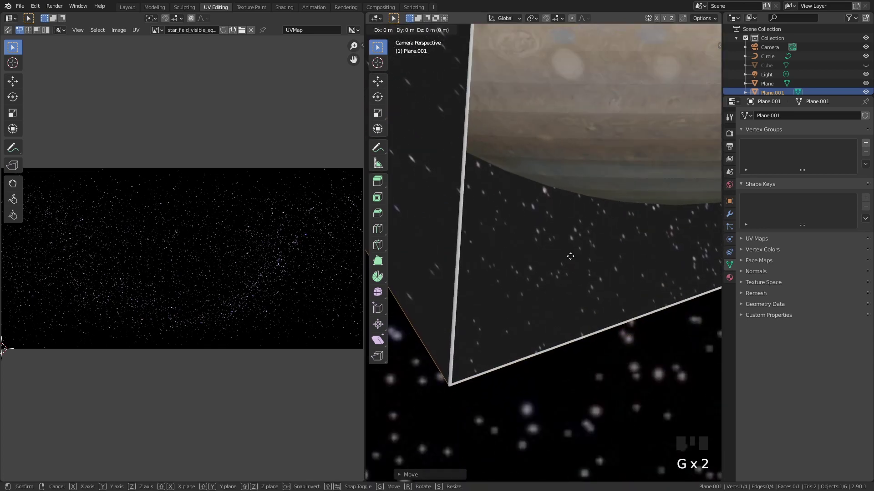
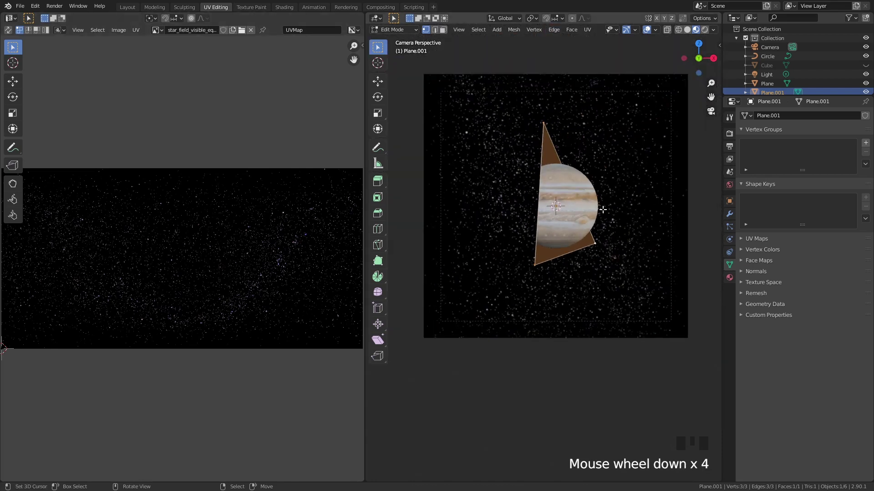
scroll(up, 3)
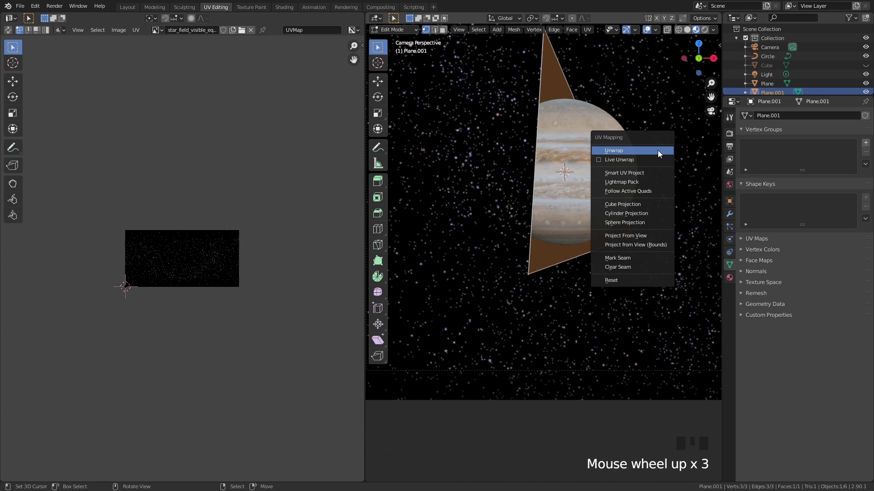
key(u)
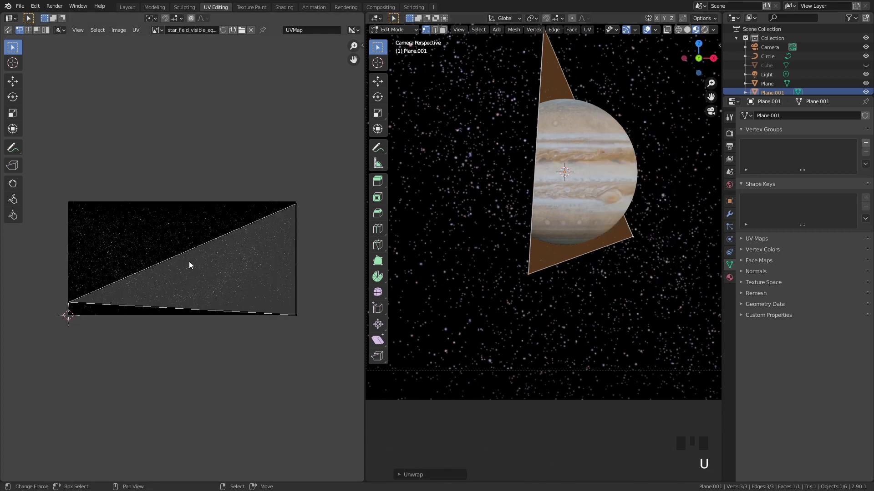
key(Tab)
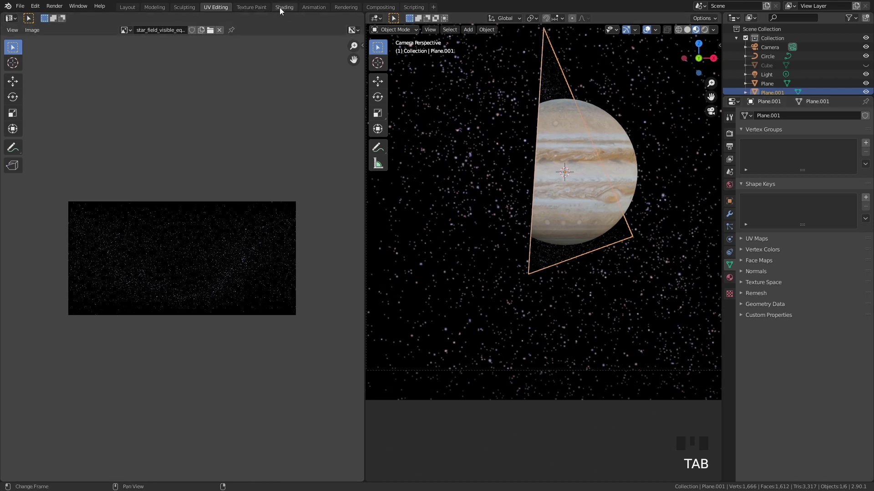
- Give the triangle its own new material named nebula
click(276, 9)
drag(427, 224, 462, 289)
drag(462, 290, 431, 290)
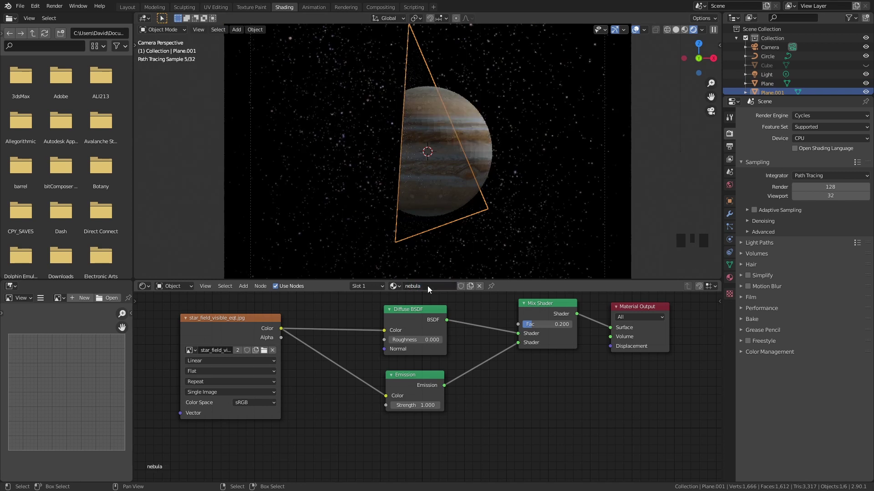
drag(499, 339, 393, 398)
click(392, 399)
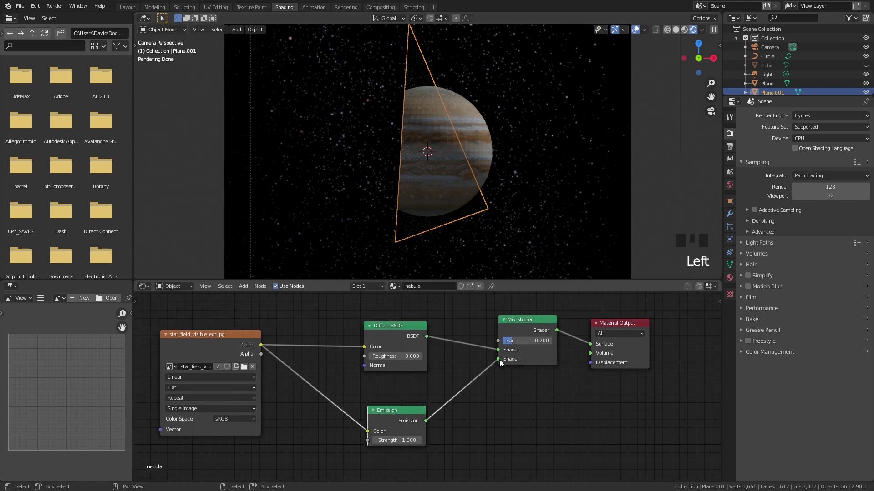
- Wire Emission straight to the output and delete the Diffuse and Mix Shader nodes
drag(501, 364, 595, 347)
click(545, 329)
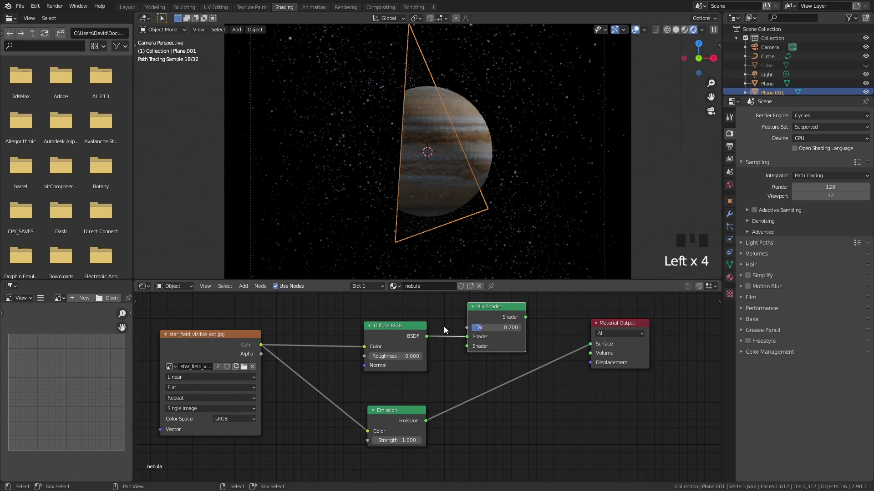
key(Delete)
click(409, 334)
key(Delete)
click(404, 417)
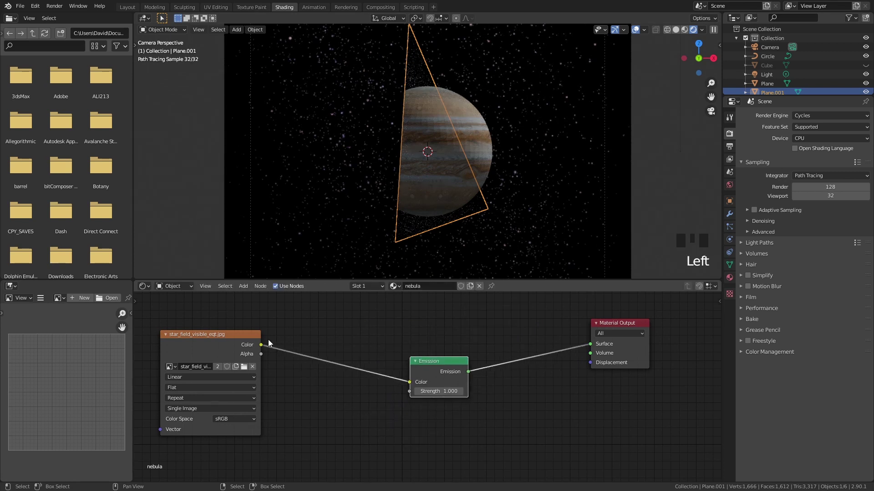
- Load displace.jpg to drive Emission Strength and set the emission colour light blue
drag(245, 369, 793, 79)
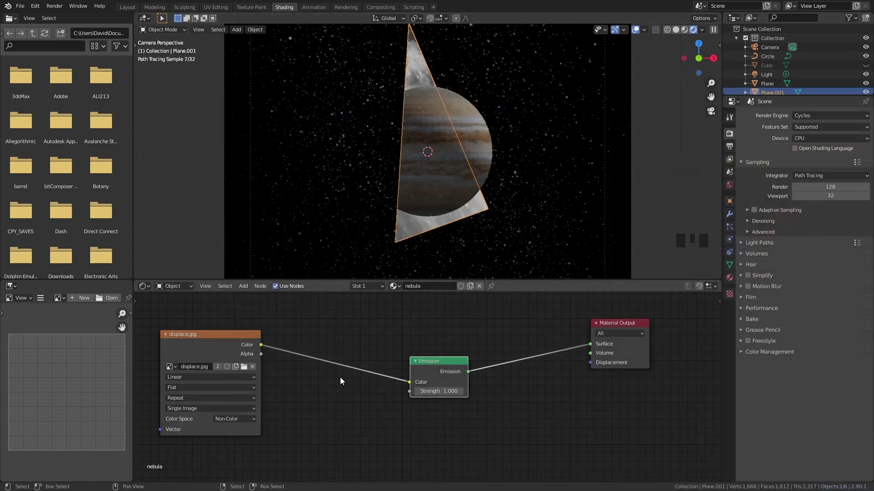
drag(434, 367, 477, 381)
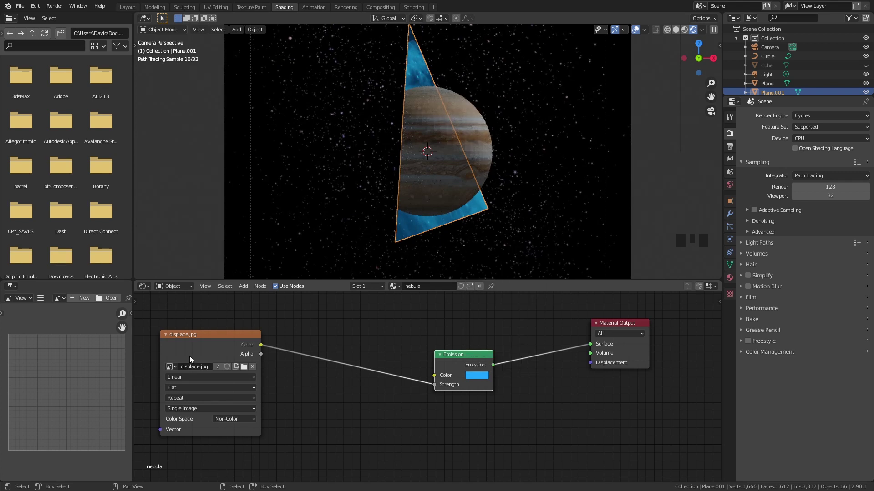
click(209, 346)
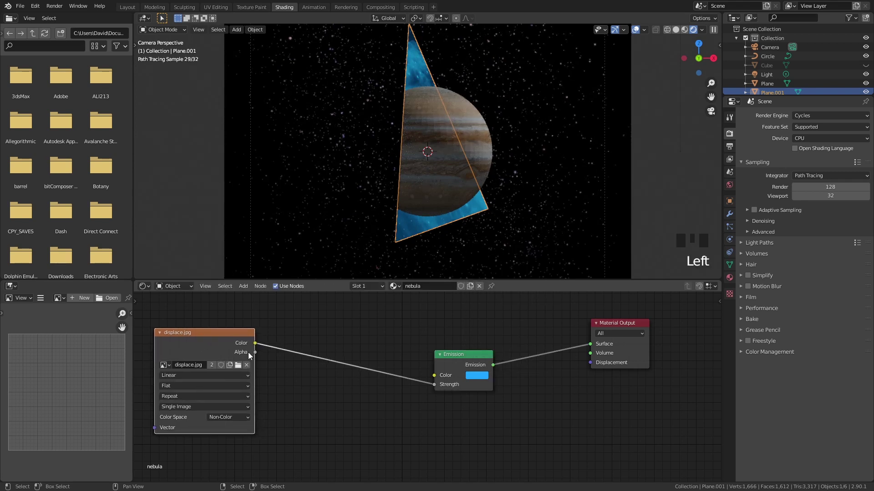
key(shift+a)
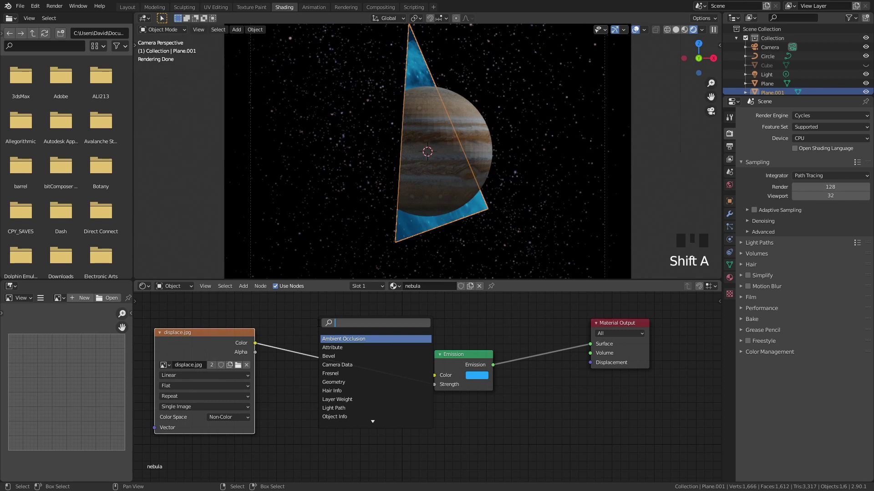